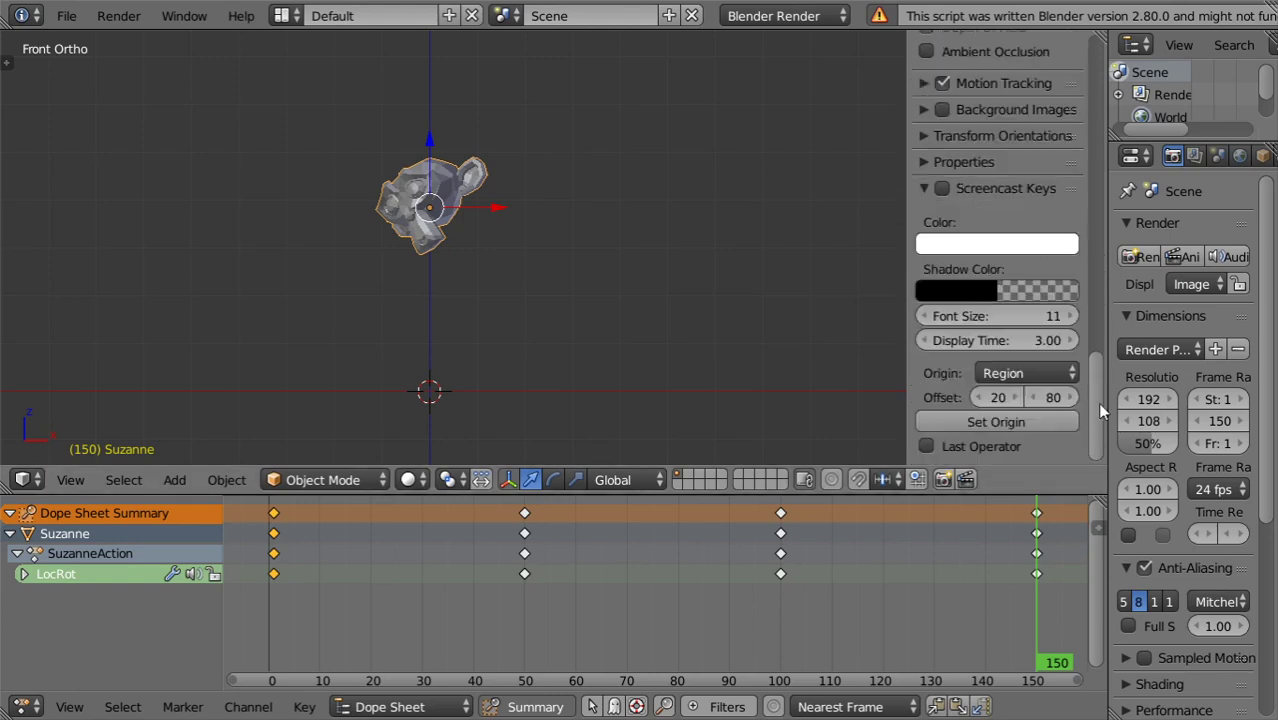
Set Screencast Keys font size to 25 with a light green colour, then hide the side panel.
{"action": "key", "text": "n"}
{"action": "key", "text": "n"}
{"action": "key", "text": "n"}
{"action": "key", "text": "n"}
{"action": "left_click", "coordinate": [1017, 320]}
{"action": "left_click", "coordinate": [1020, 255]}
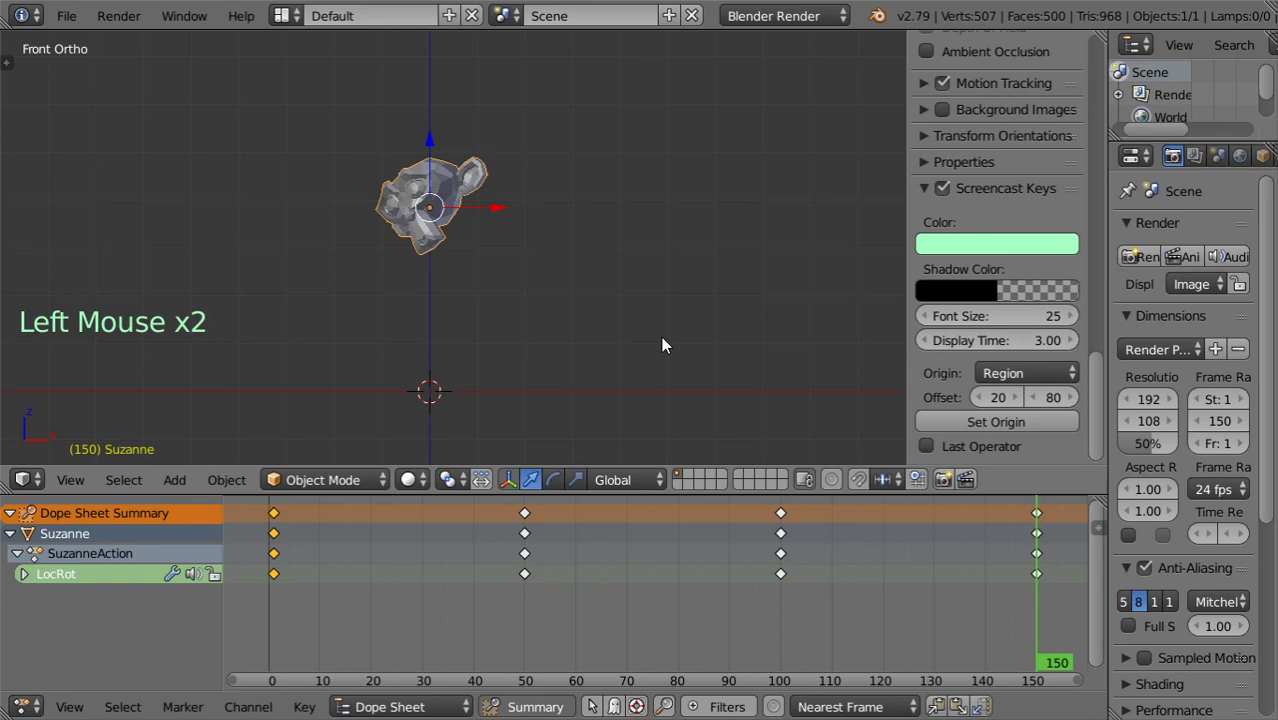
{"action": "key", "text": "n"}
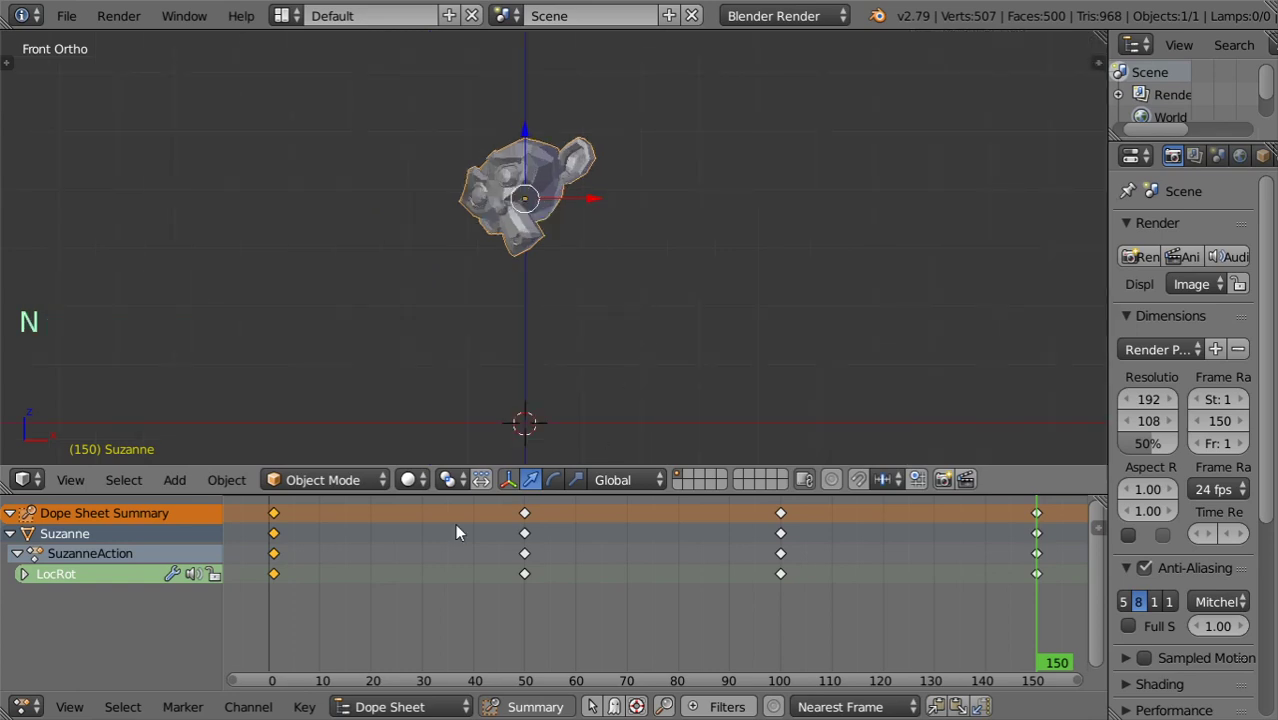
Select all of Suzanne's keyframes and preview the pose around frame 63 before returning to frame 1.
{"action": "key", "text": "g"}
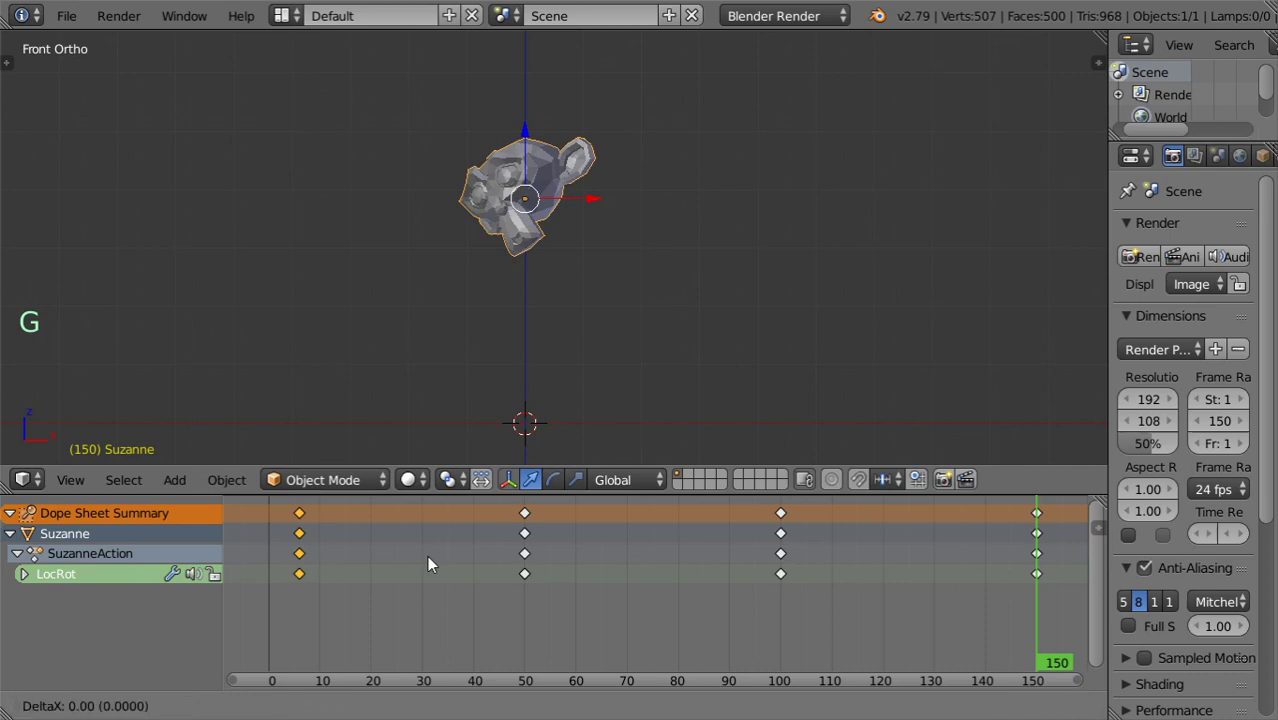
{"action": "key", "text": "g"}
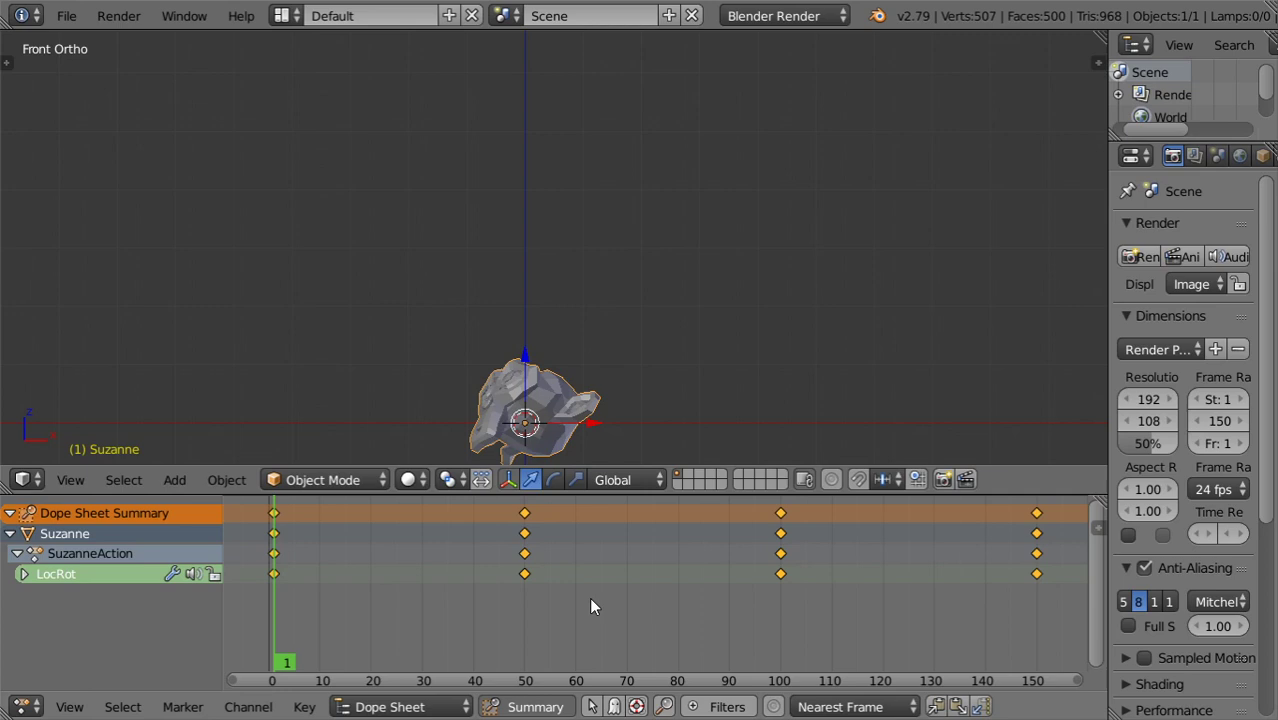
{"action": "left_click", "coordinate": [599, 601]}
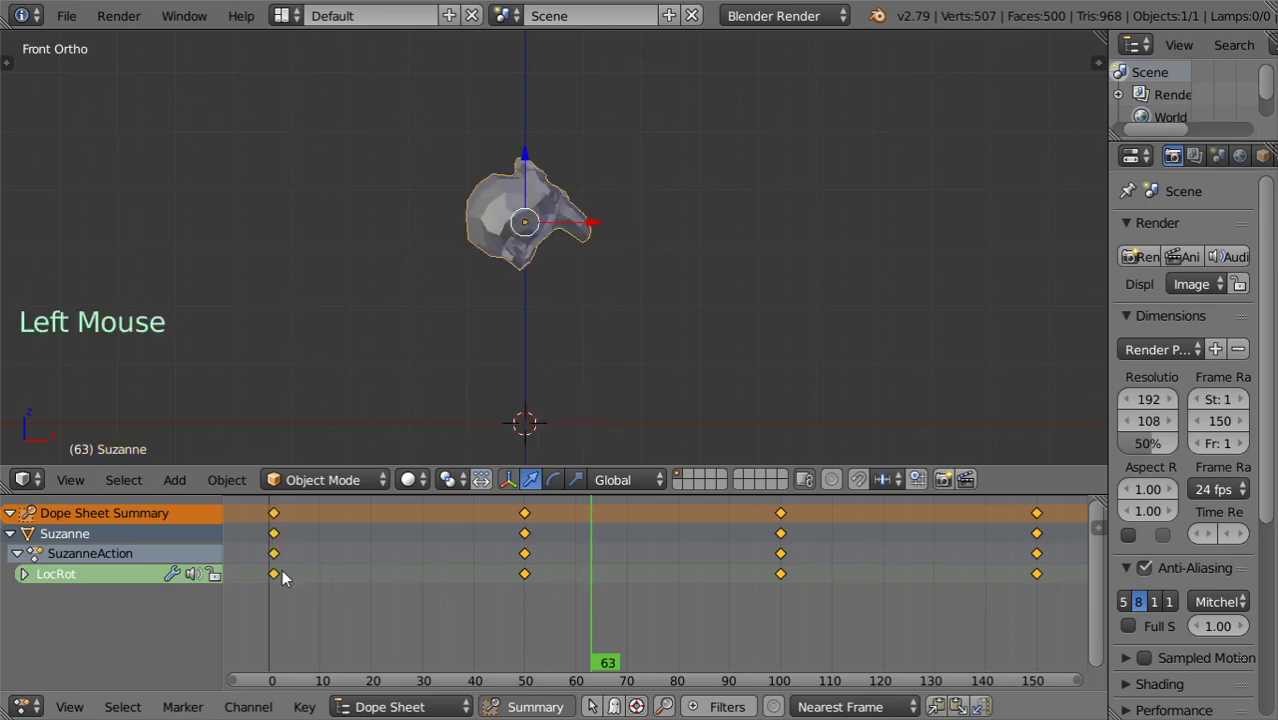
{"action": "left_click", "coordinate": [285, 576]}
Scale the keyframes outward so they land near frames 0, 58, 117 and 175.
{"action": "key", "text": "s"}
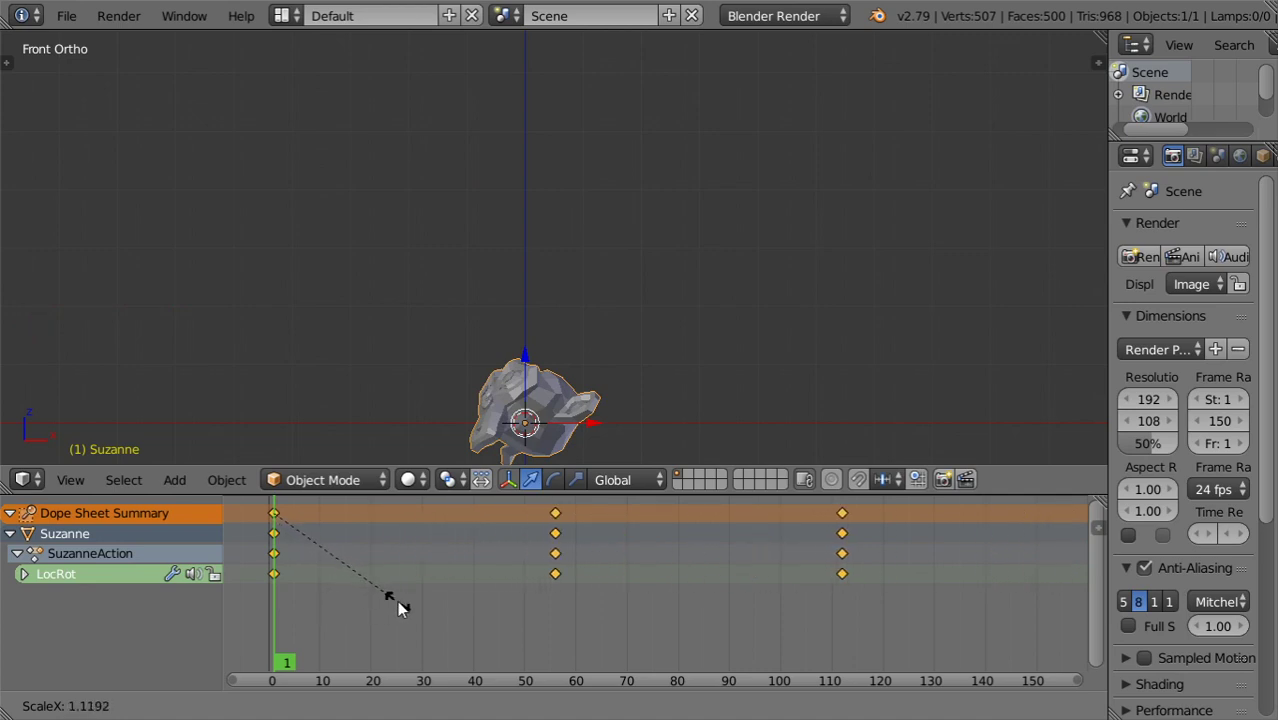
{"action": "scroll", "scroll_direction": "down", "scroll_amount": 3}
{"action": "scroll", "scroll_direction": "down", "scroll_amount": 3}
{"action": "left_click", "coordinate": [1014, 591]}
{"action": "left_click", "coordinate": [1013, 588]}
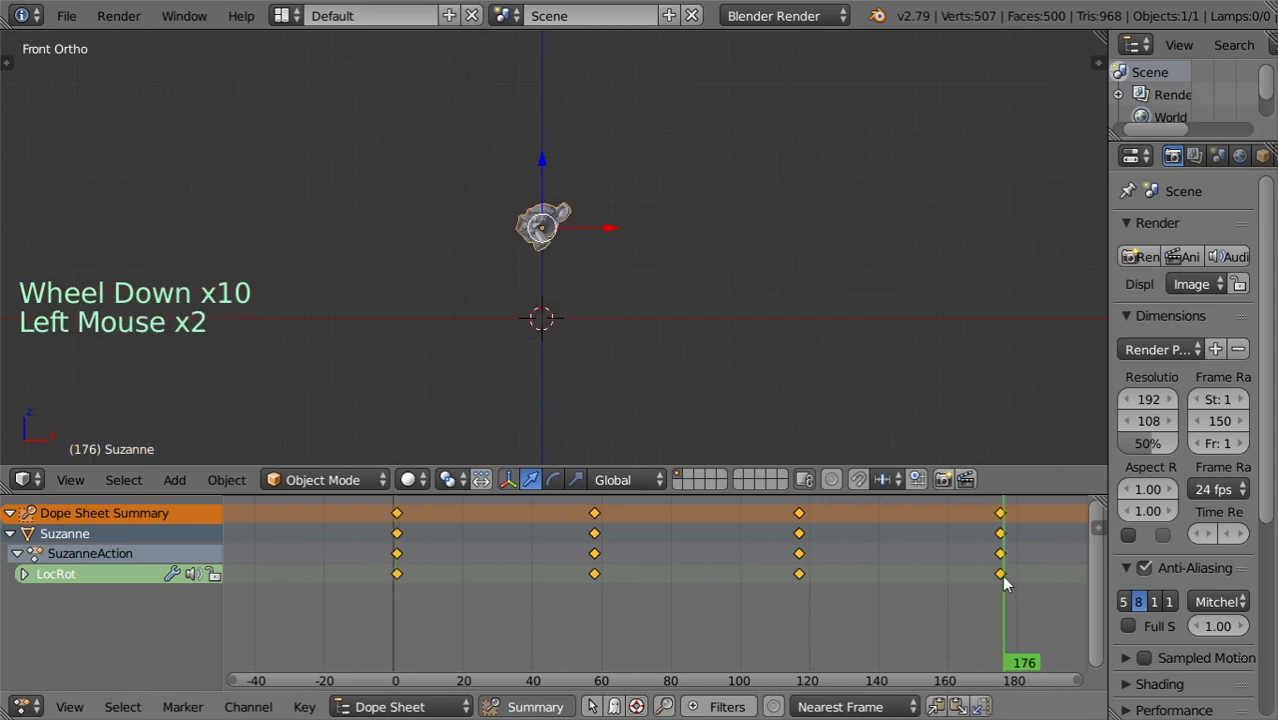
Move the playhead to frame 175 on Suzanne's last keyframe.
{"action": "left_click", "coordinate": [1008, 577]}
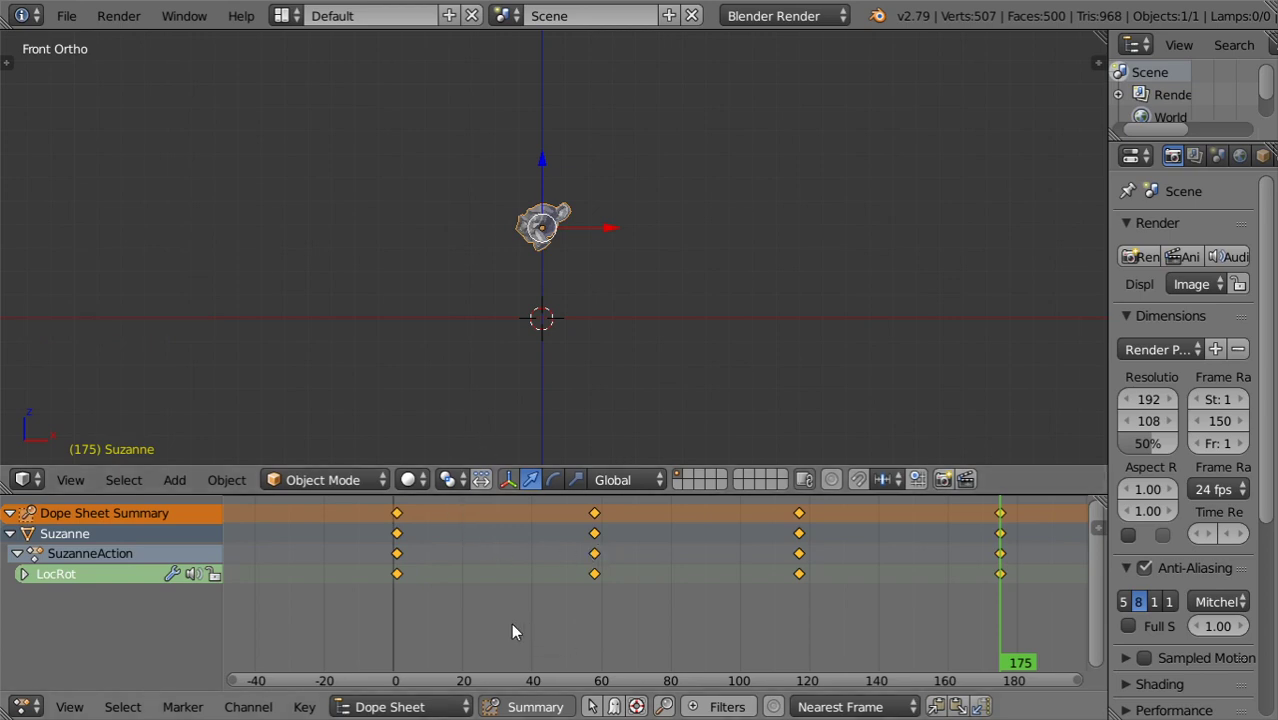
{"action": "left_click", "coordinate": [438, 718]}
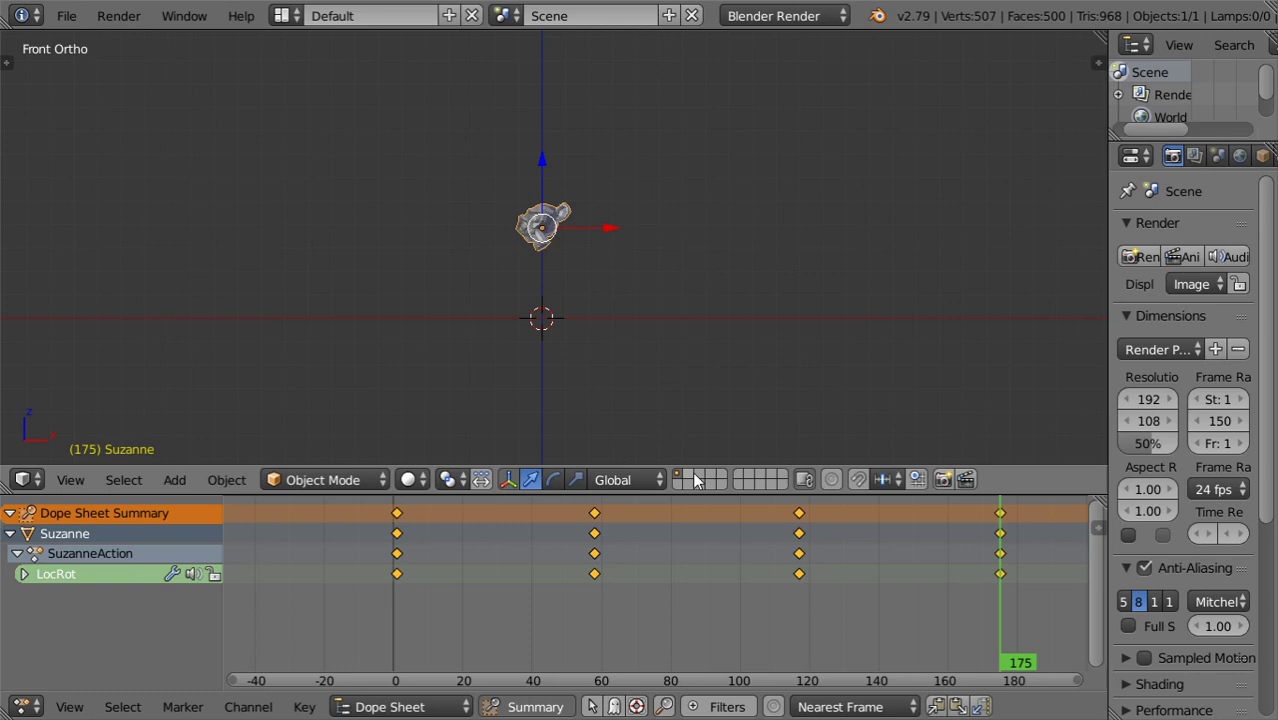
Add a cube beside Suzanne and enable the Dope Sheet's Only Show Selected filter.
{"action": "key", "text": "shift+a"}
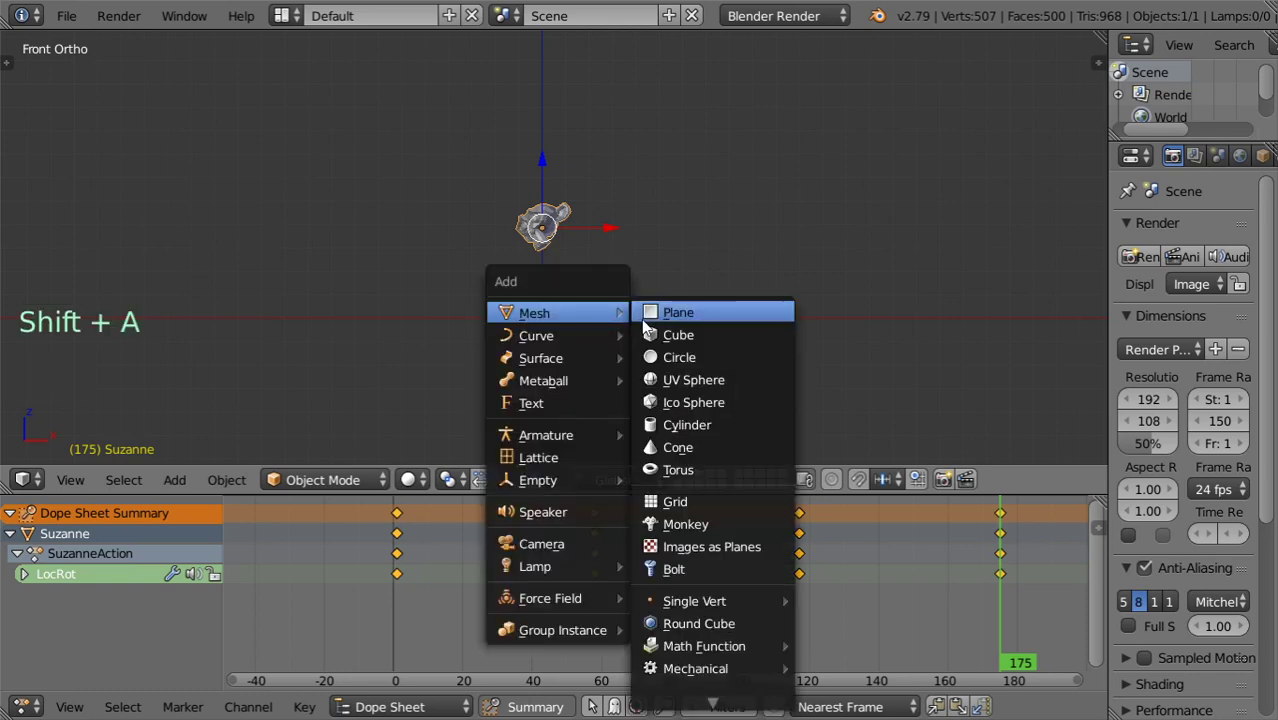
{"action": "left_click", "coordinate": [618, 326]}
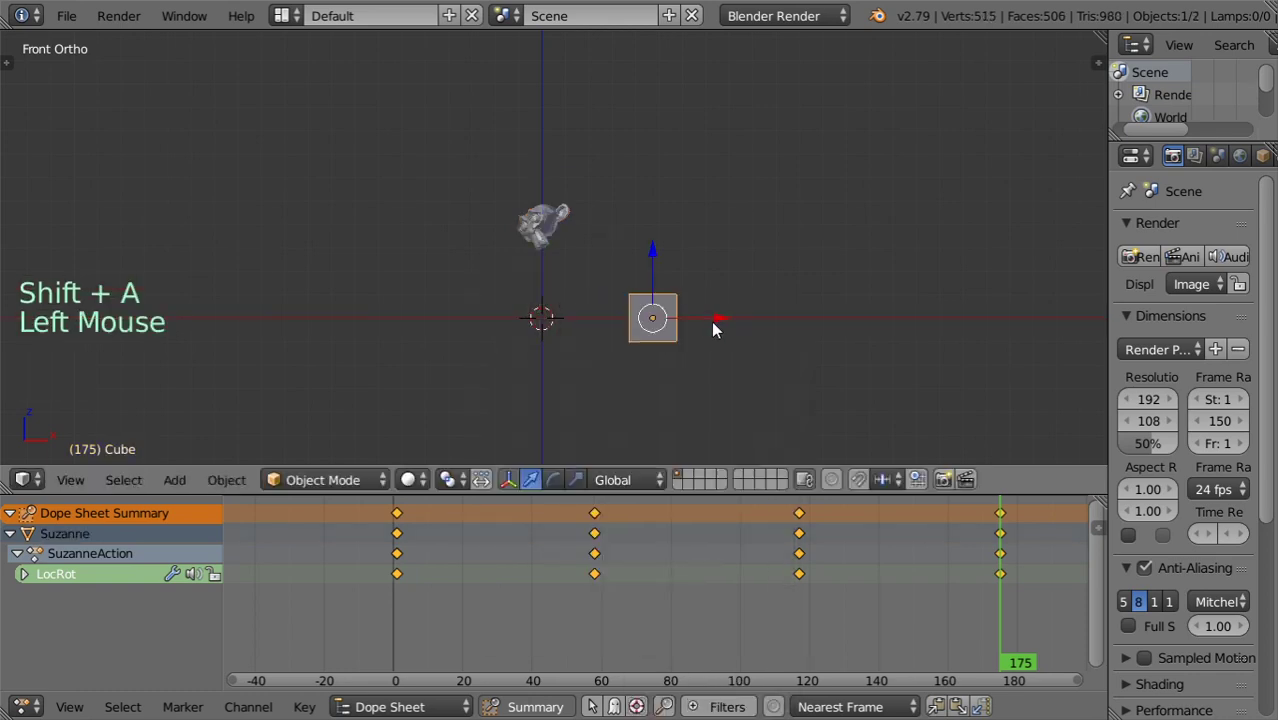
{"action": "left_click", "coordinate": [663, 268]}
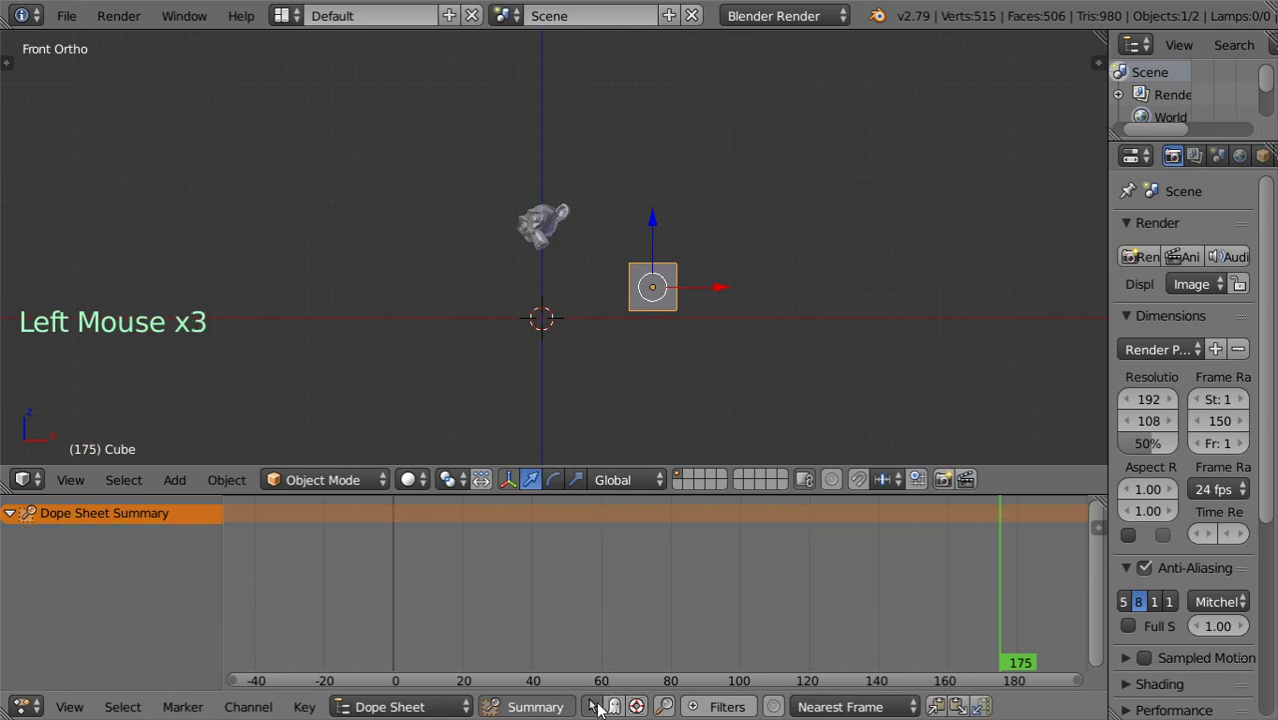
{"action": "left_click", "coordinate": [574, 242]}
{"action": "left_click", "coordinate": [565, 243]}
Alternate selecting Suzanne and the cube to compare their keyframe lists.
{"action": "right_click", "coordinate": [556, 242]}
{"action": "right_click", "coordinate": [630, 316]}
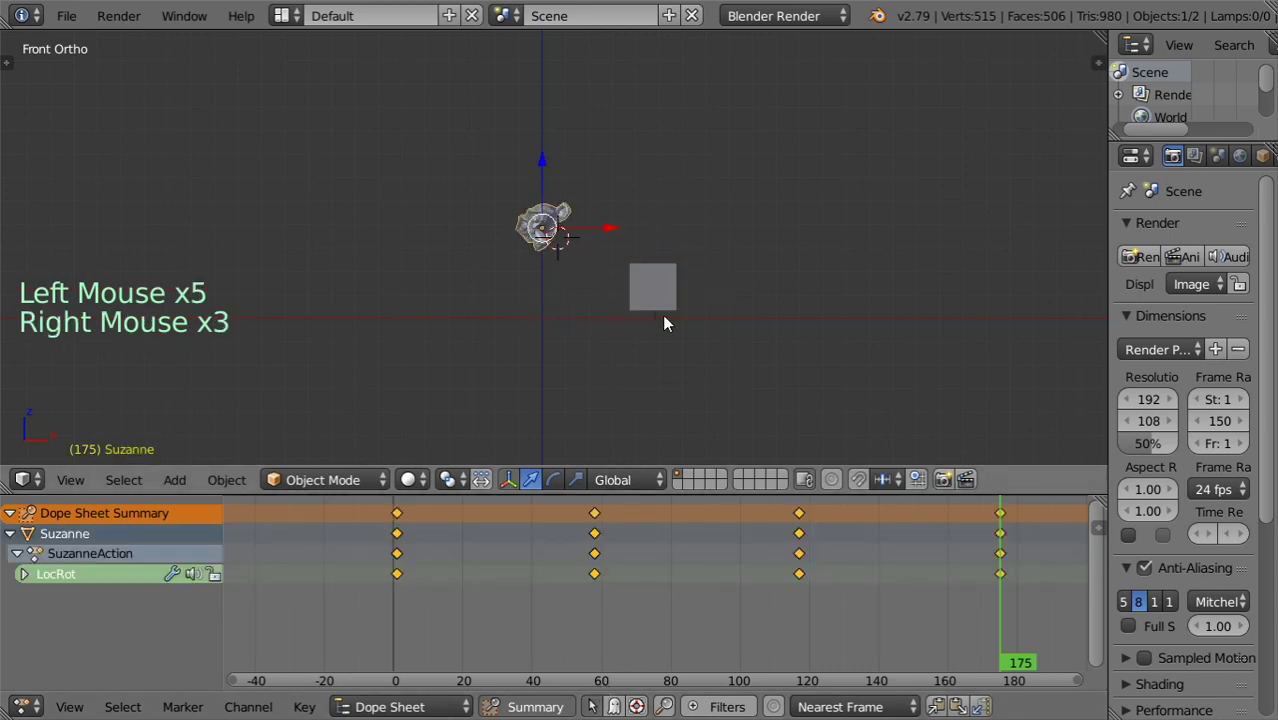
{"action": "right_click", "coordinate": [678, 327]}
{"action": "right_click", "coordinate": [537, 228]}
{"action": "right_click", "coordinate": [643, 291]}
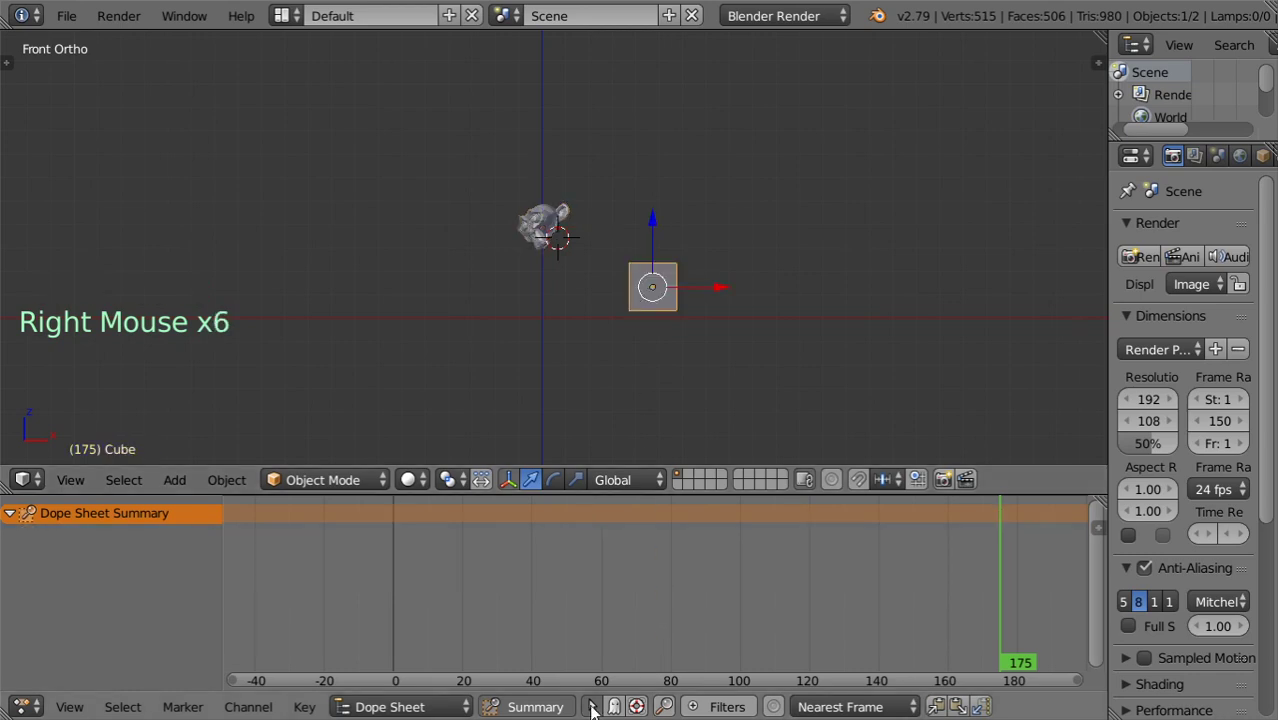
{"action": "right_click", "coordinate": [558, 254]}
{"action": "right_click", "coordinate": [649, 308]}
{"action": "right_click", "coordinate": [634, 290]}
{"action": "right_click", "coordinate": [570, 248]}
Switch to an empty layer and add a UV sphere there.
{"action": "left_click", "coordinate": [701, 480]}
{"action": "key", "text": "shift+c"}
{"action": "key", "text": "shift+a"}
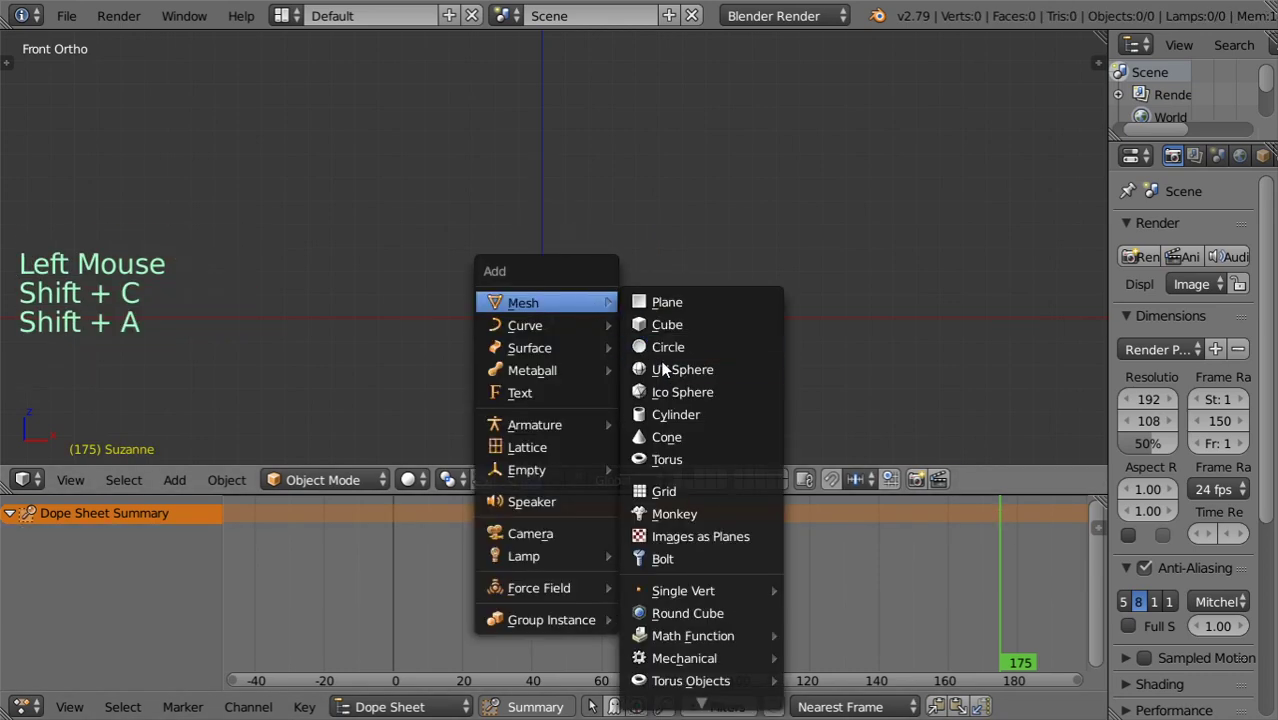
{"action": "left_click", "coordinate": [630, 329]}
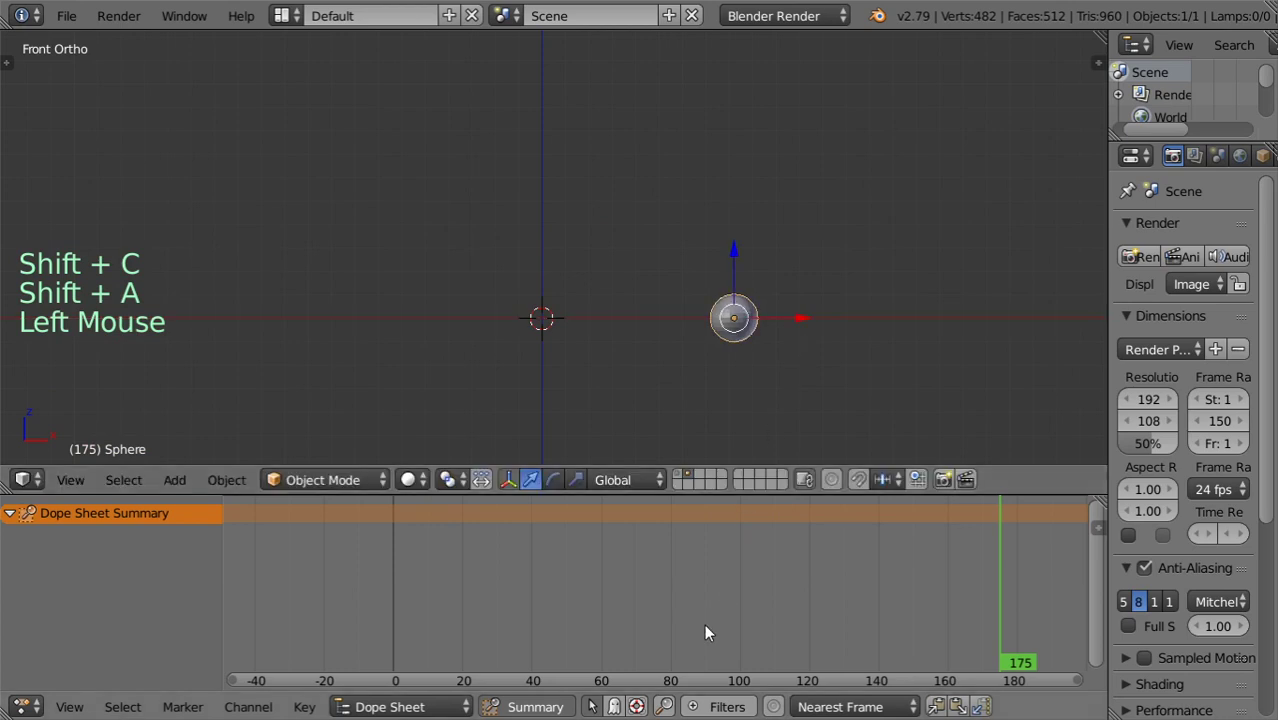
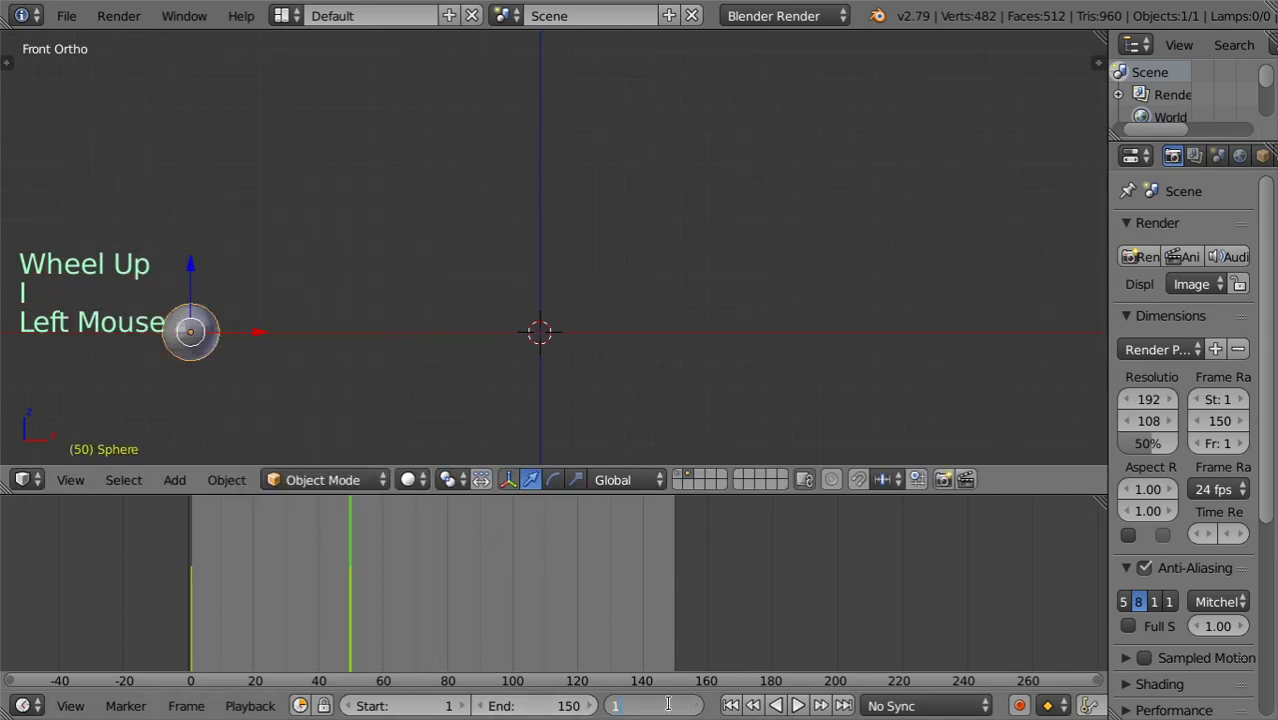
Key the moved sphere at frame 100 and switch the bottom editor back to the Dope Sheet.
{"action": "key", "text": "0"}
{"action": "left_click", "coordinate": [246, 339]}
{"action": "key", "text": "i"}
{"action": "left_click", "coordinate": [906, 345]}
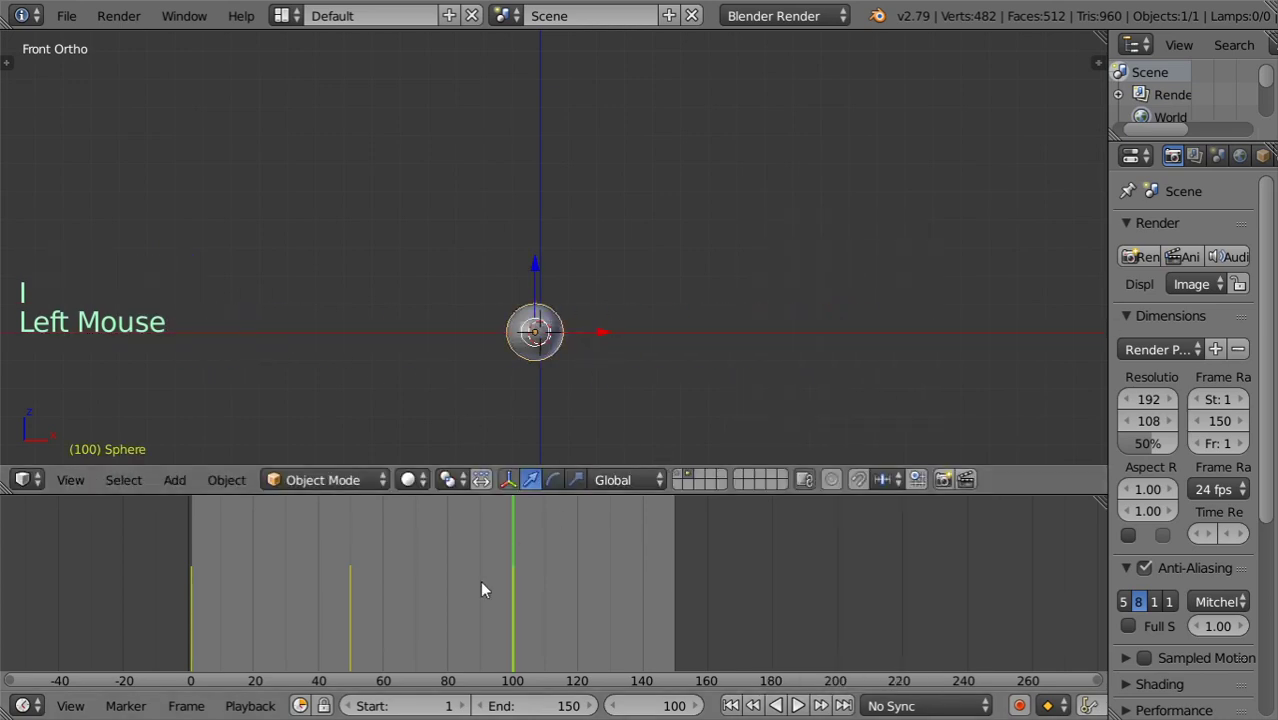
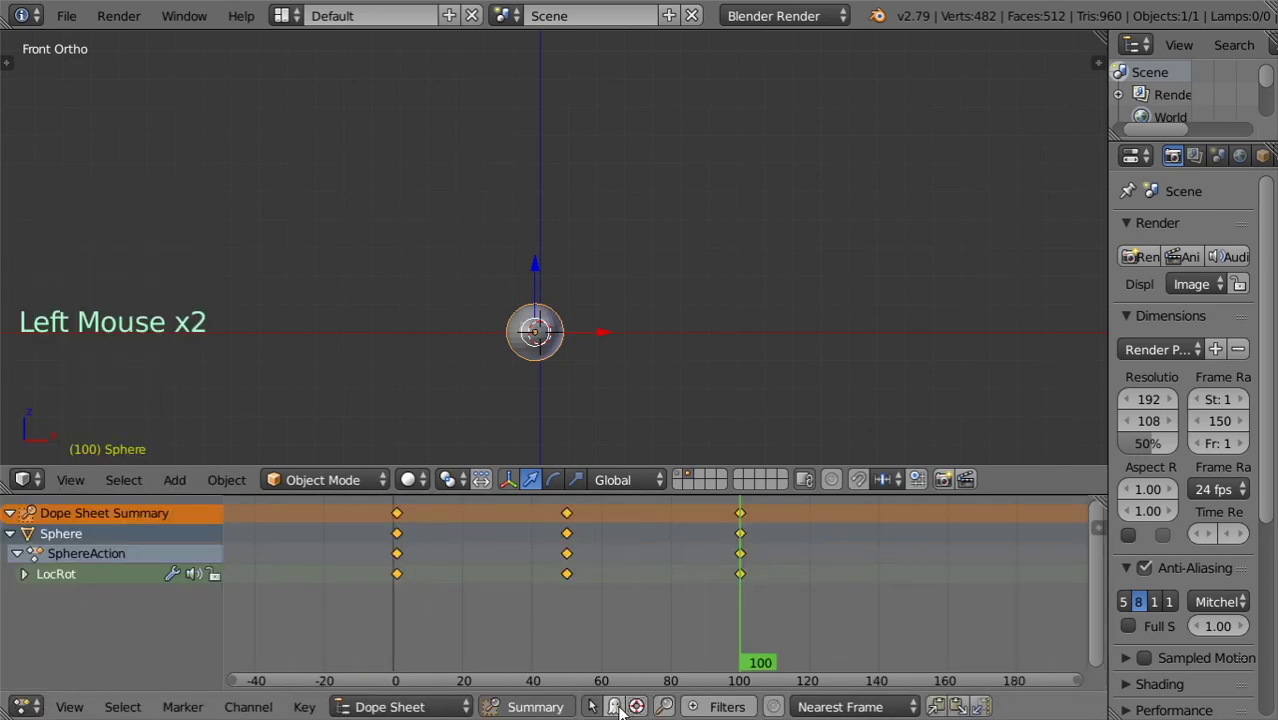
Return to Suzanne's layer, turn off Only Show Selected and enable Show Hidden so the sphere's keys appear too.
{"action": "left_click", "coordinate": [681, 483]}
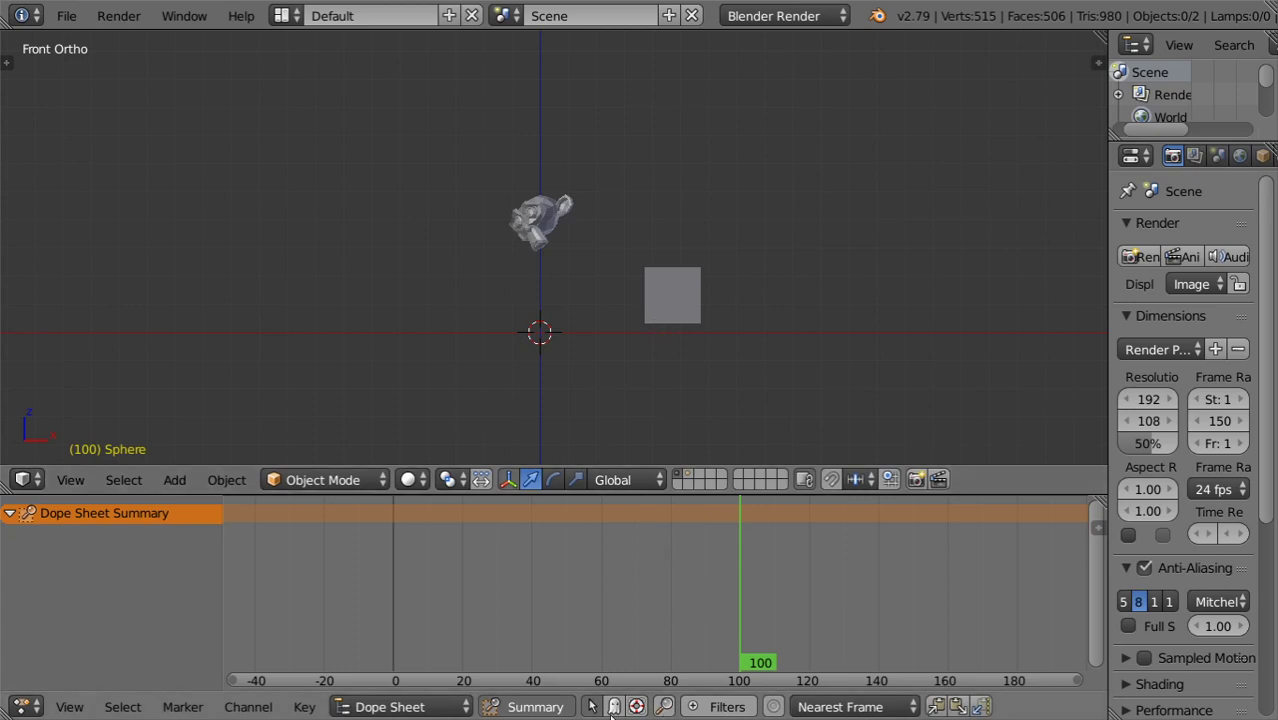
{"action": "left_click", "coordinate": [623, 715]}
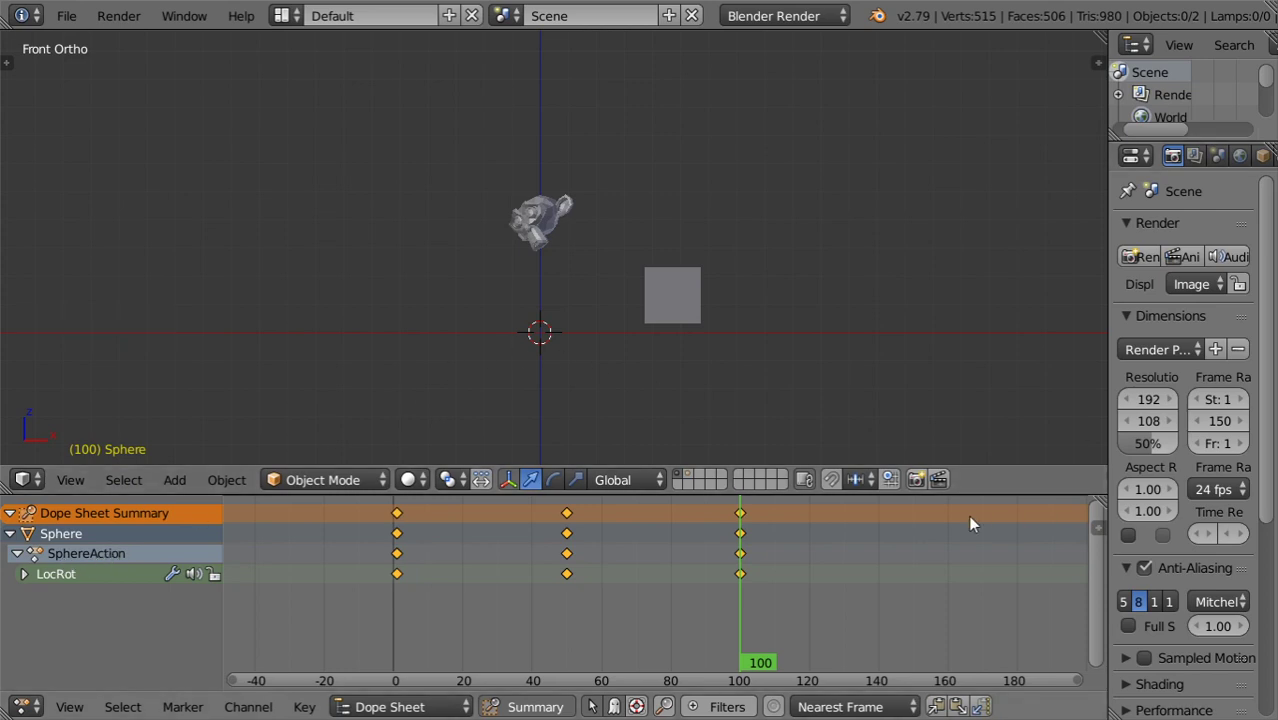
{"action": "left_click", "coordinate": [628, 715]}
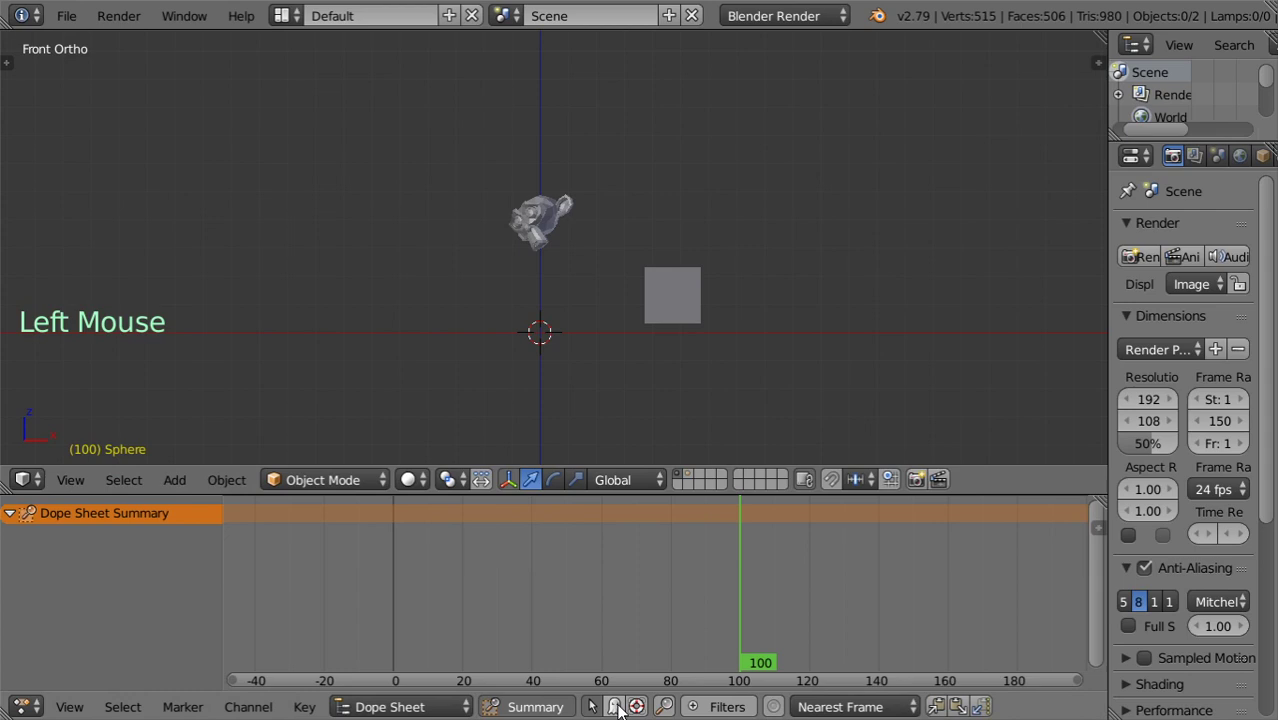
{"action": "left_click", "coordinate": [677, 315]}
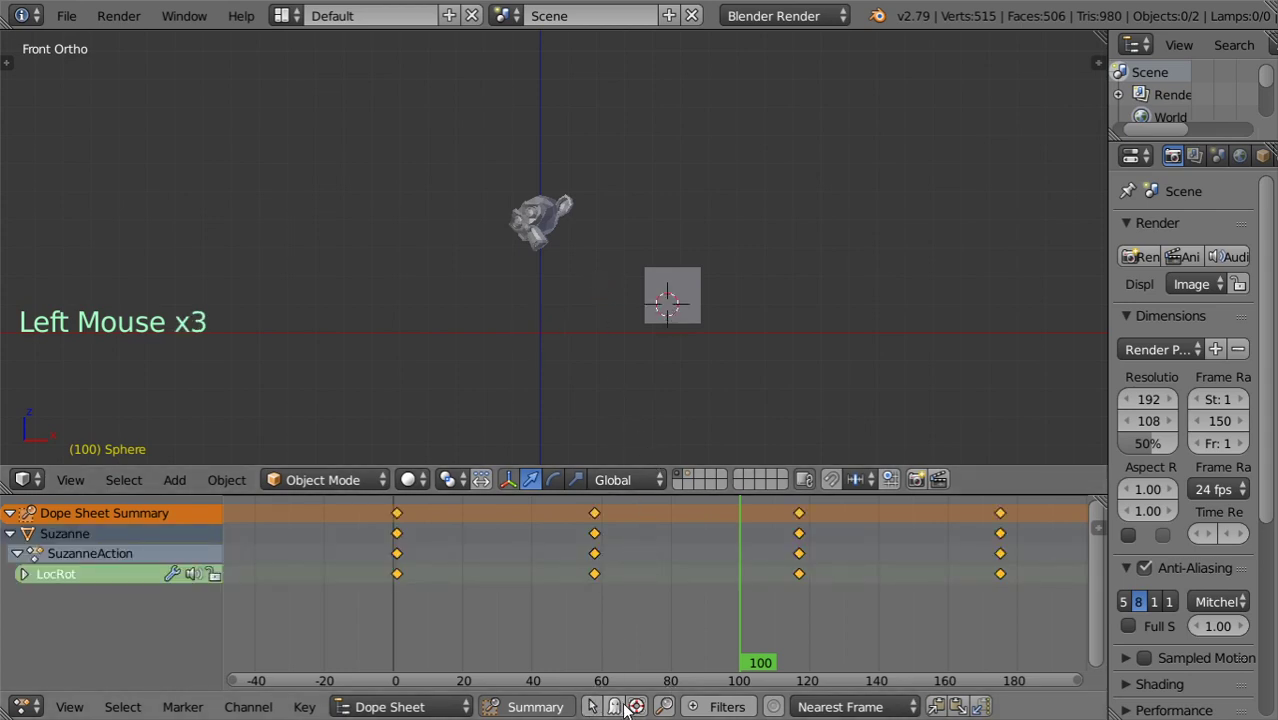
{"action": "left_click", "coordinate": [632, 714]}
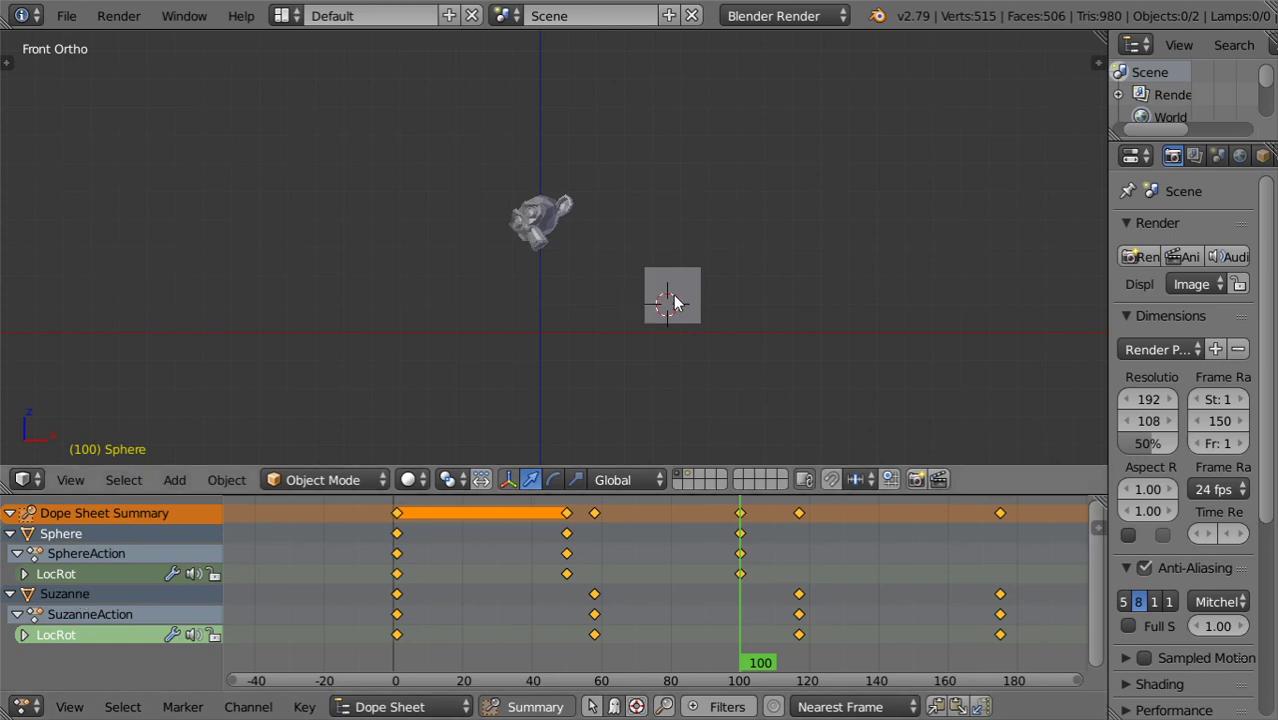
Select Suzanne, then visit the sphere's layer and select the sphere.
{"action": "right_click", "coordinate": [554, 224]}
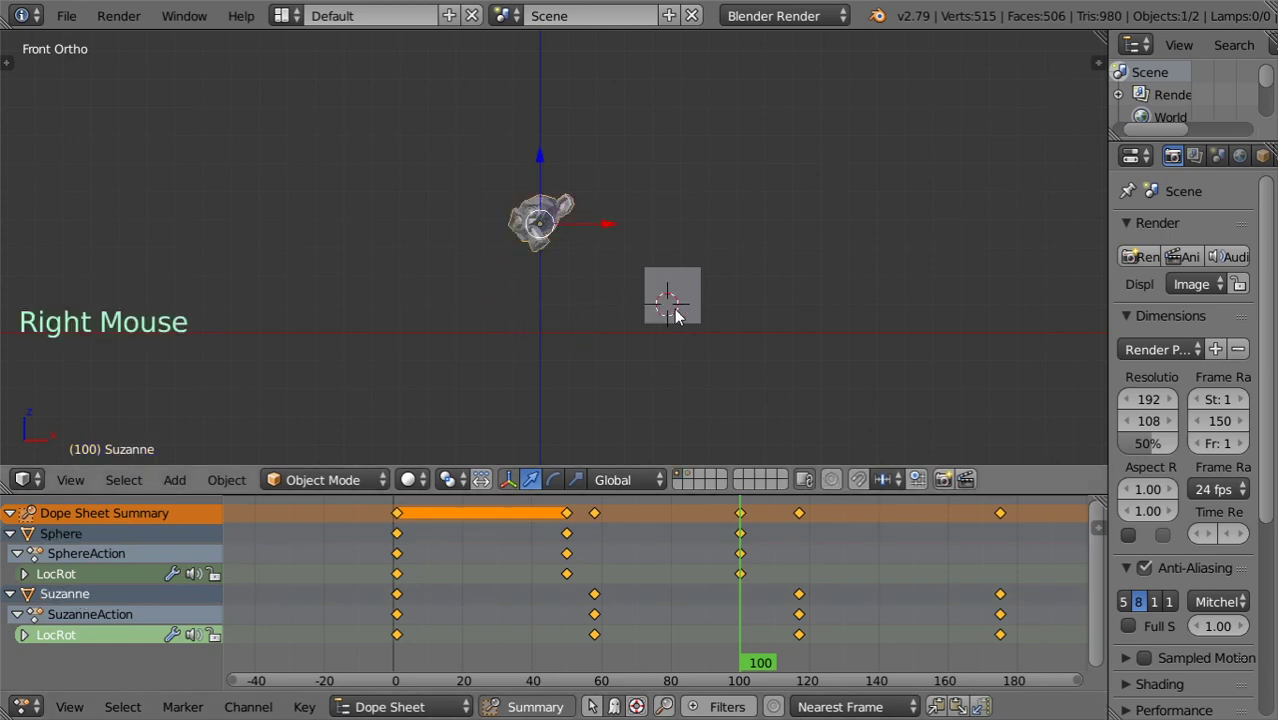
{"action": "right_click", "coordinate": [684, 316]}
{"action": "right_click", "coordinate": [555, 254]}
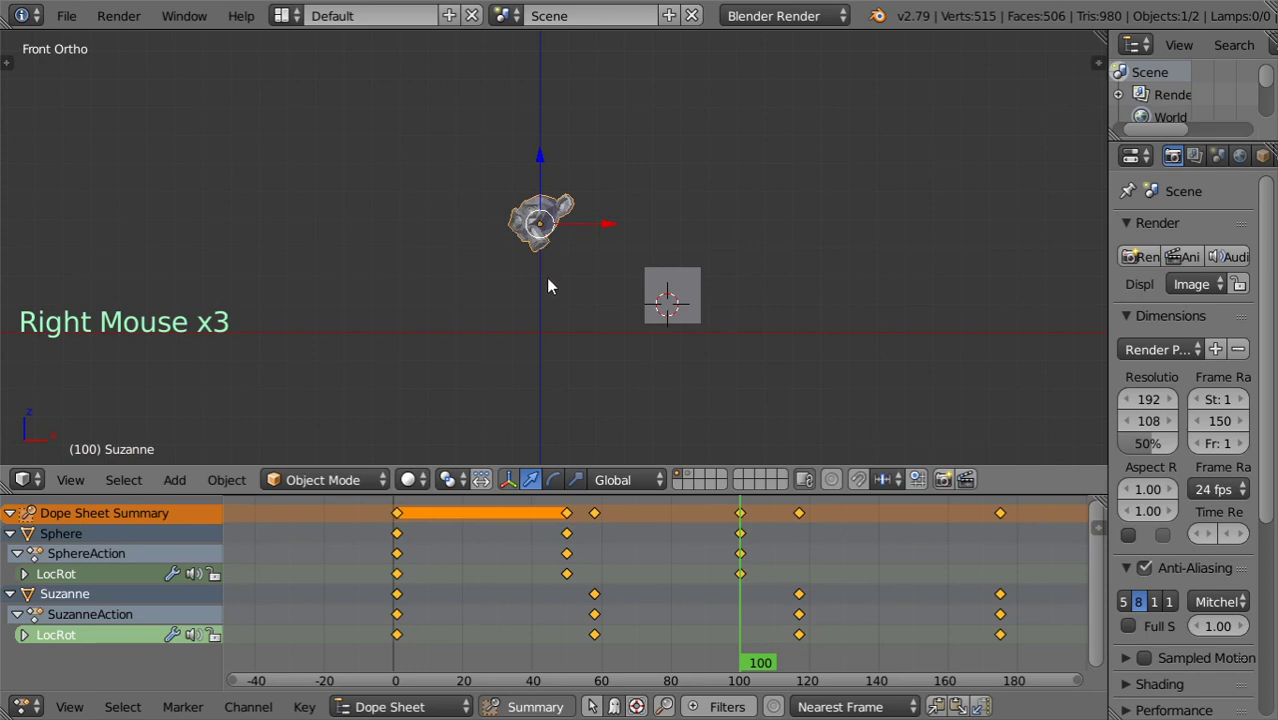
{"action": "left_click", "coordinate": [696, 481]}
{"action": "right_click", "coordinate": [525, 330]}
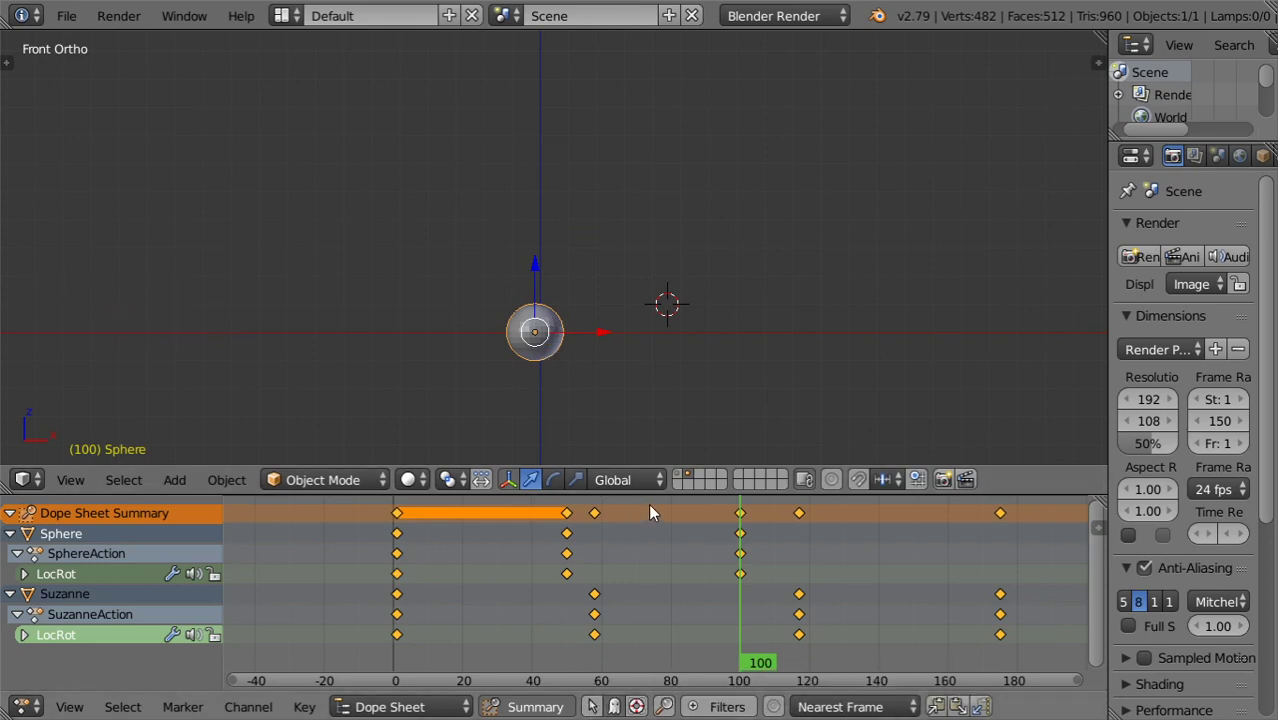
Return to Suzanne's layer, reselect her and focus the Dope Sheet name filter field.
{"action": "left_click", "coordinate": [681, 484]}
{"action": "right_click", "coordinate": [533, 207]}
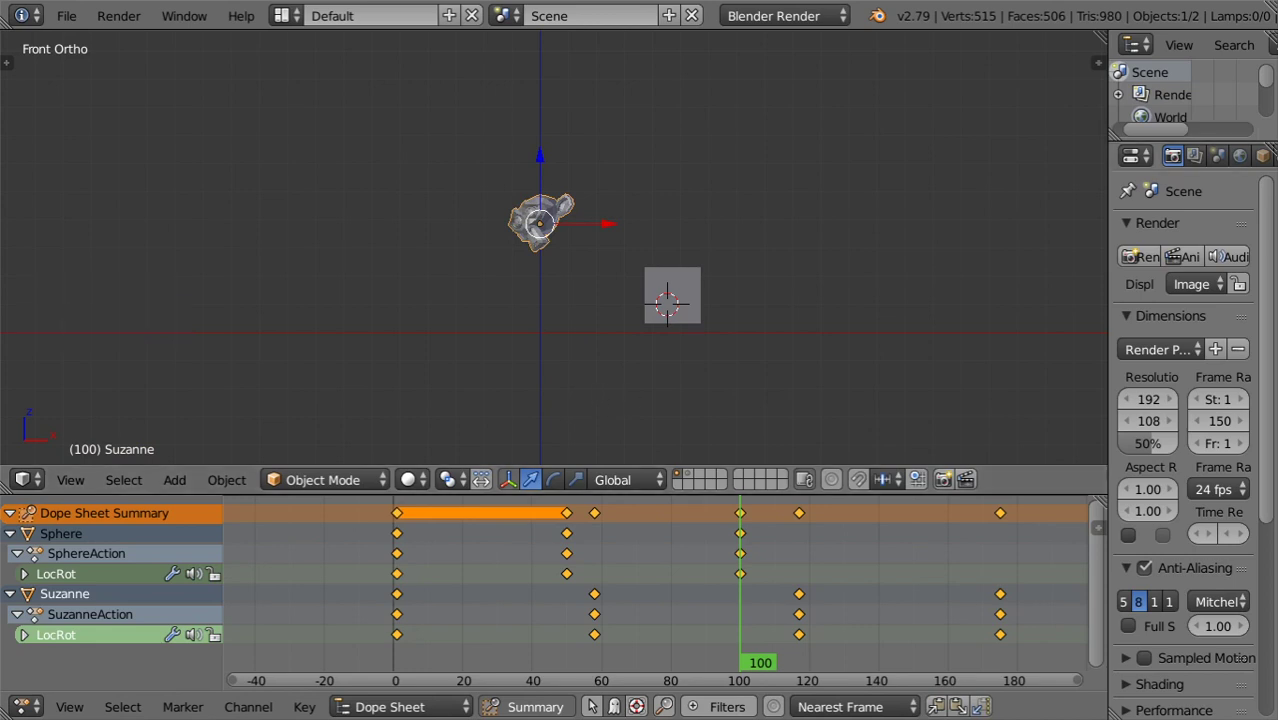
{"action": "left_click", "coordinate": [680, 717]}
Filter channels by 'loc' so only Suzanne's X, Y, Z Location curves list, and reveal the data-type filters.
{"action": "left_click", "coordinate": [712, 717]}
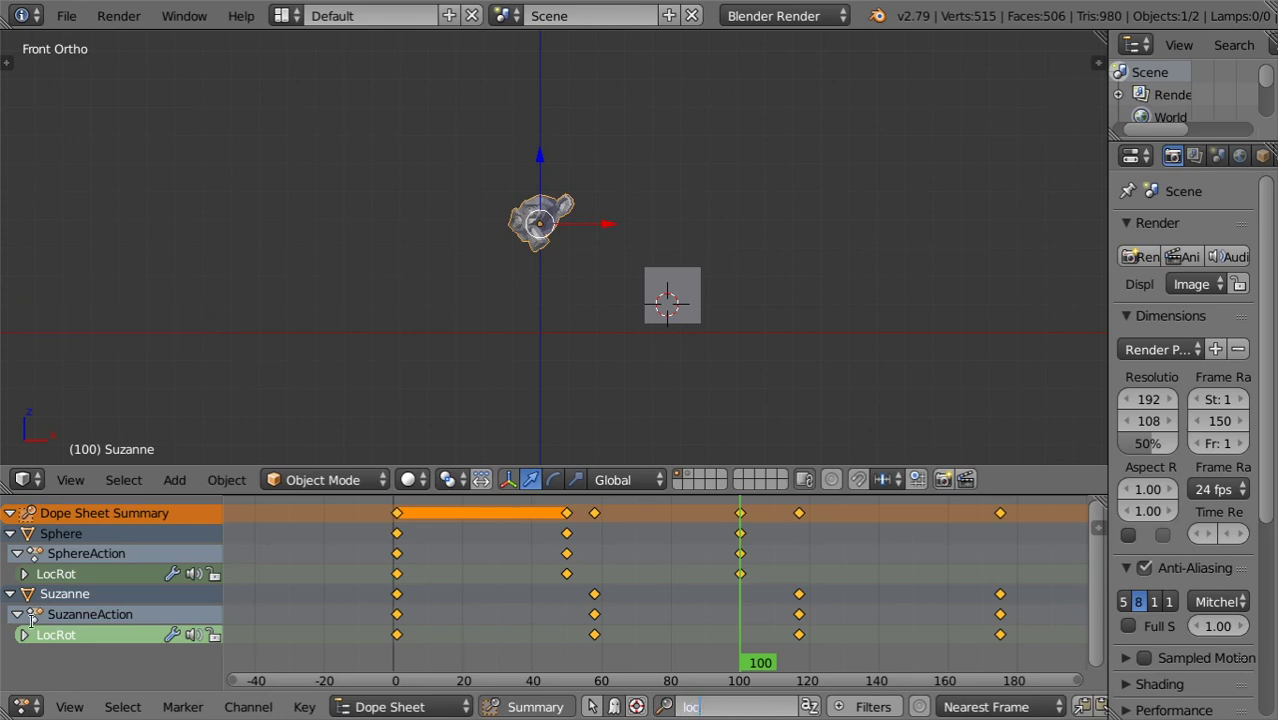
{"action": "left_click", "coordinate": [37, 650]}
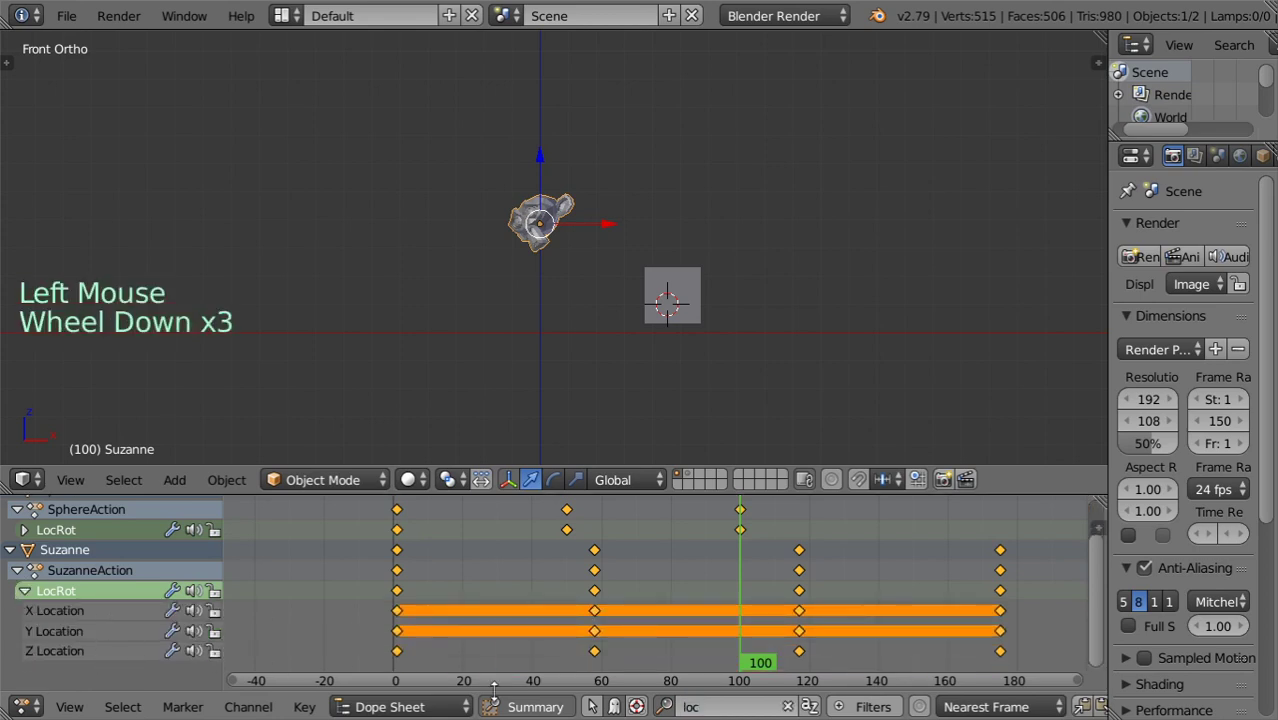
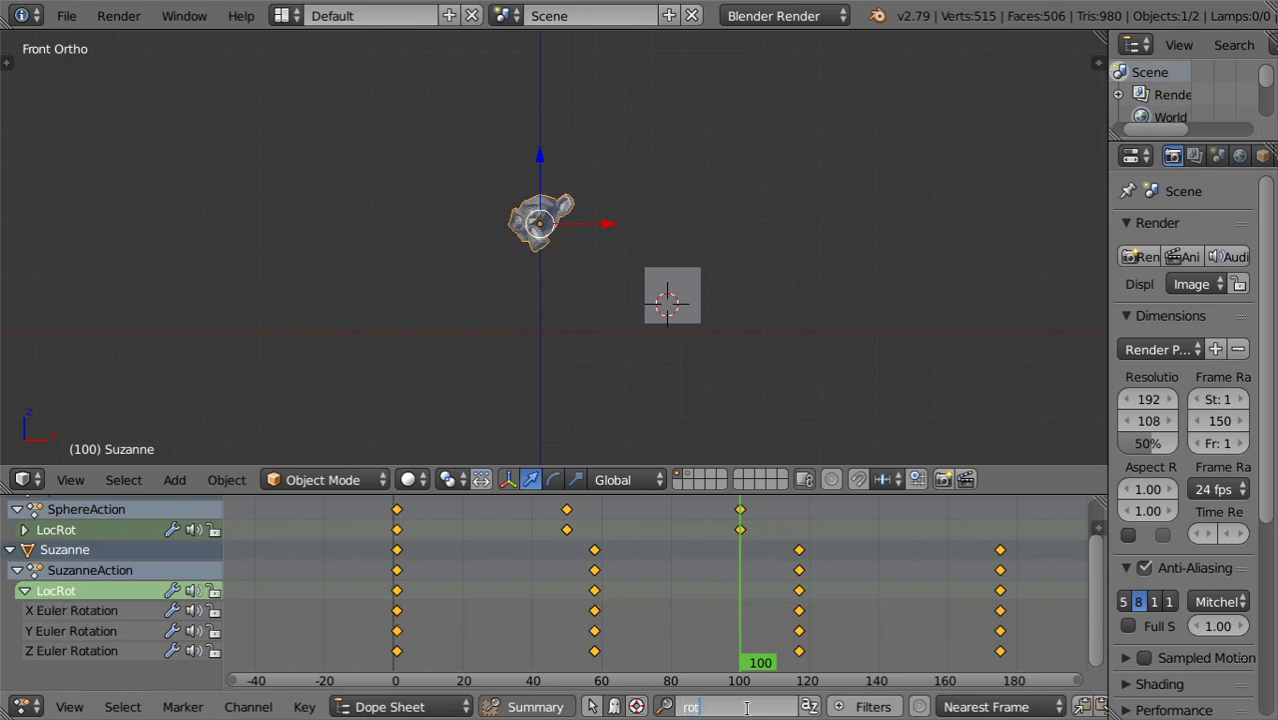
{"action": "key", "text": "BackSpace"}
{"action": "key", "text": "BackSpace"}
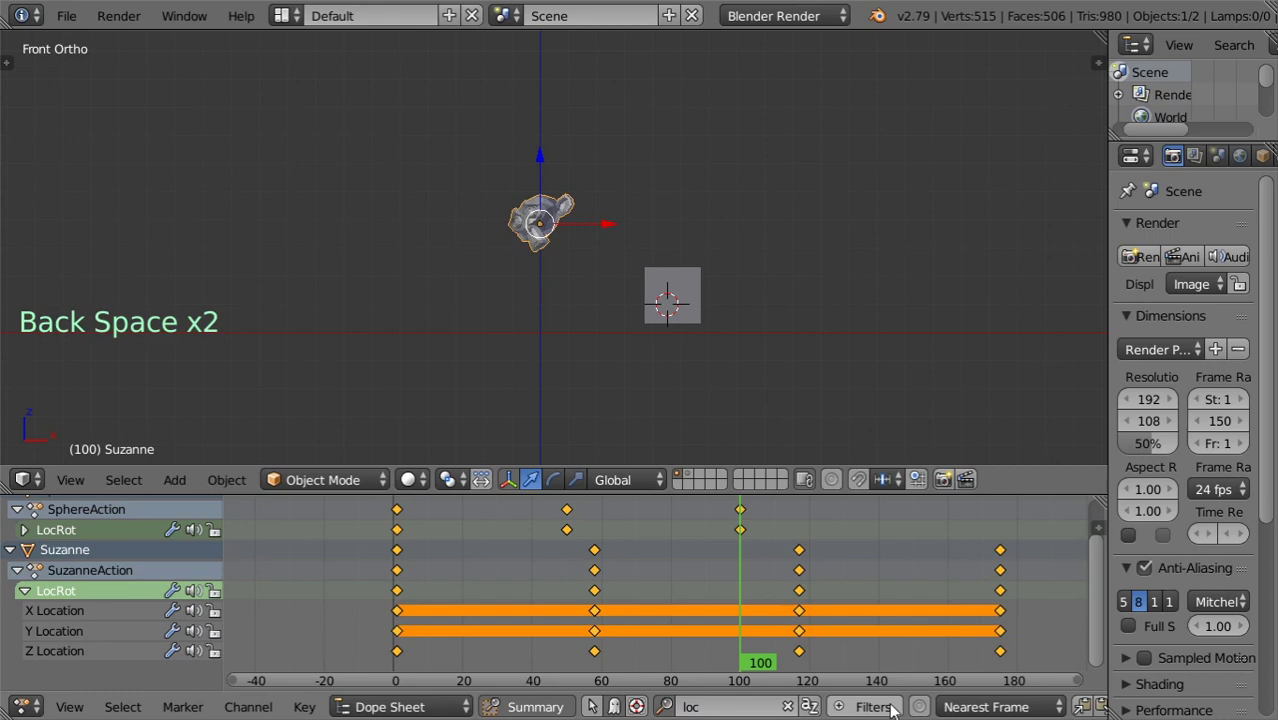
{"action": "left_click", "coordinate": [896, 710]}
Toggle the Object data filter off and on, then collapse the data-type filter icons.
{"action": "scroll", "scroll_direction": "down", "scroll_amount": 3}
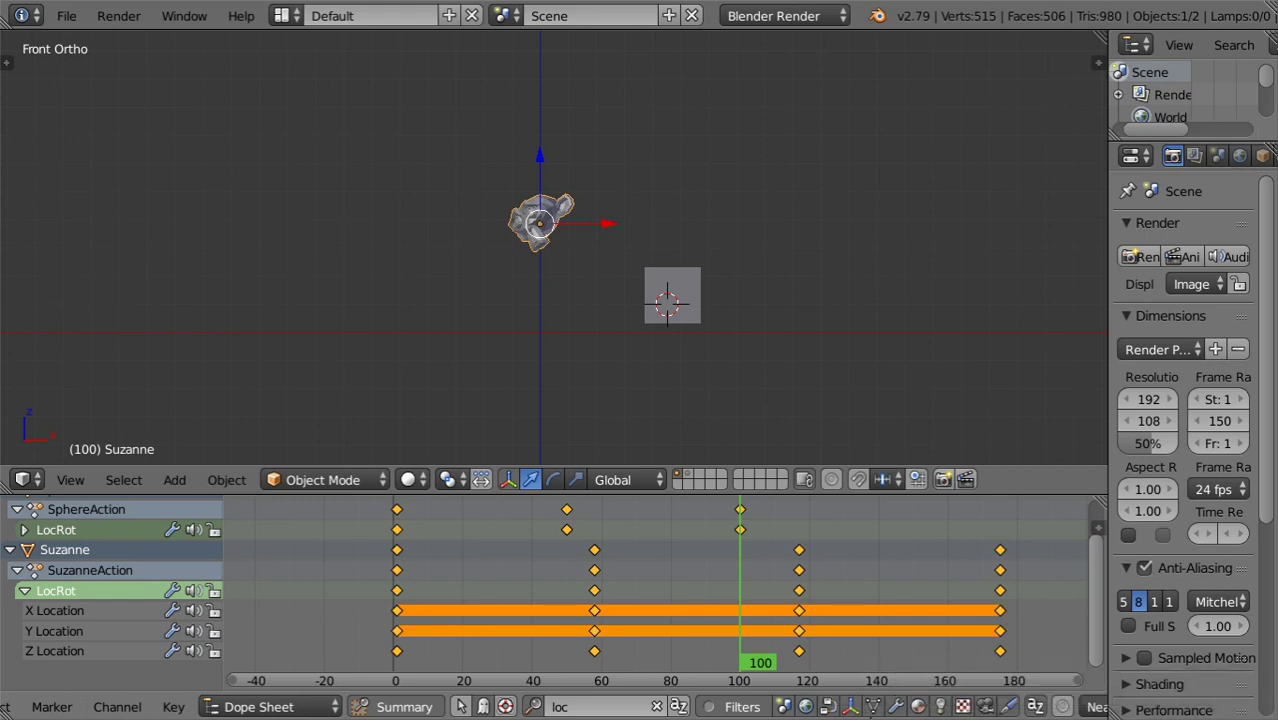
{"action": "left_click", "coordinate": [862, 717]}
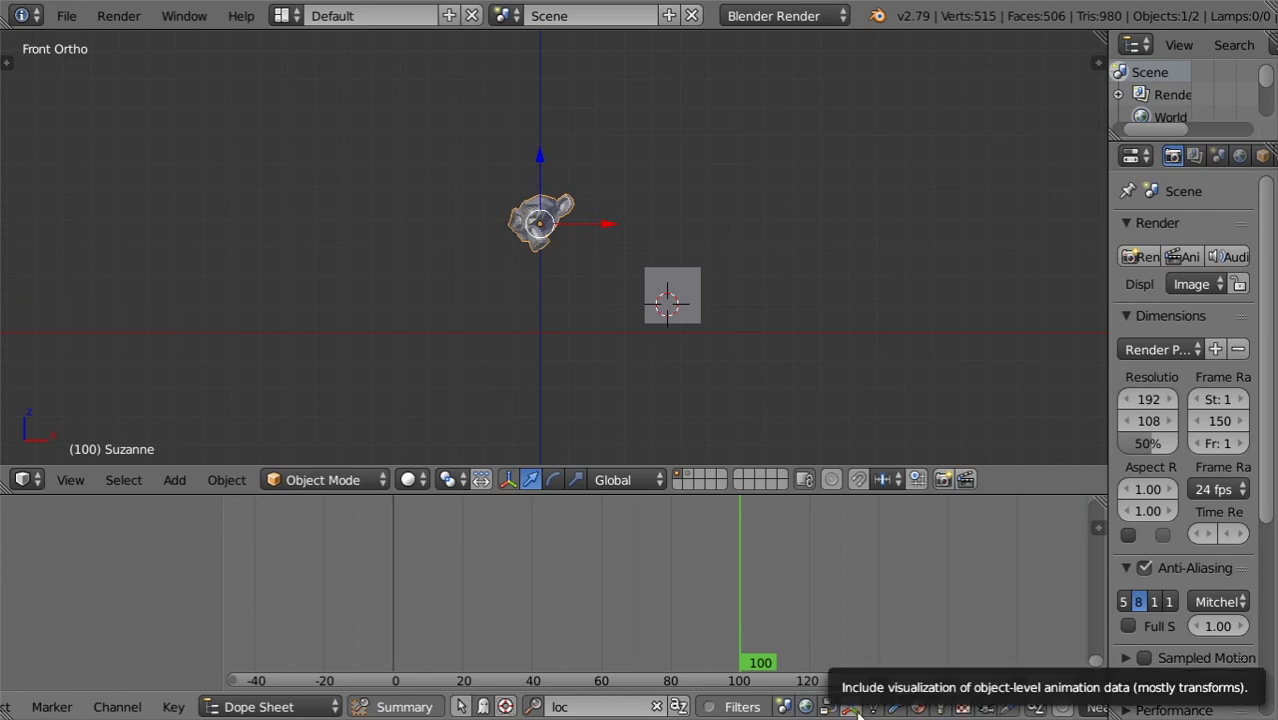
{"action": "left_click", "coordinate": [858, 716]}
{"action": "double_click", "coordinate": [858, 716]}
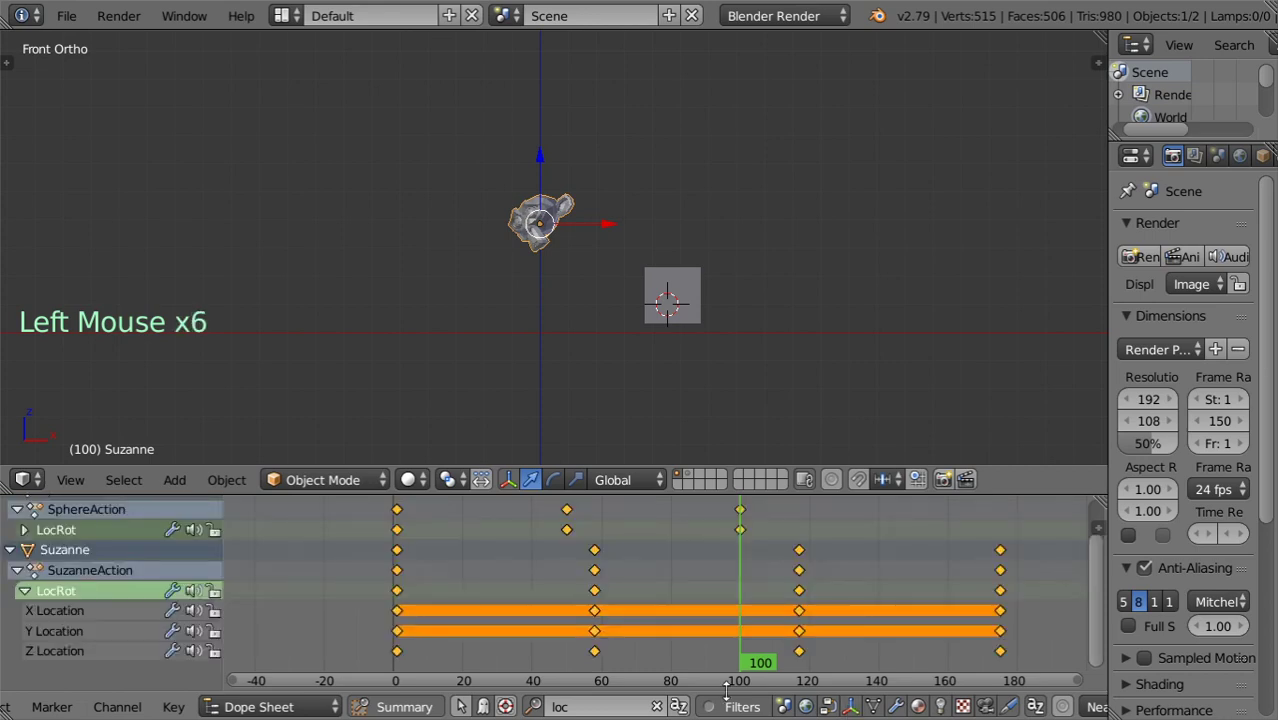
{"action": "left_click", "coordinate": [757, 717]}
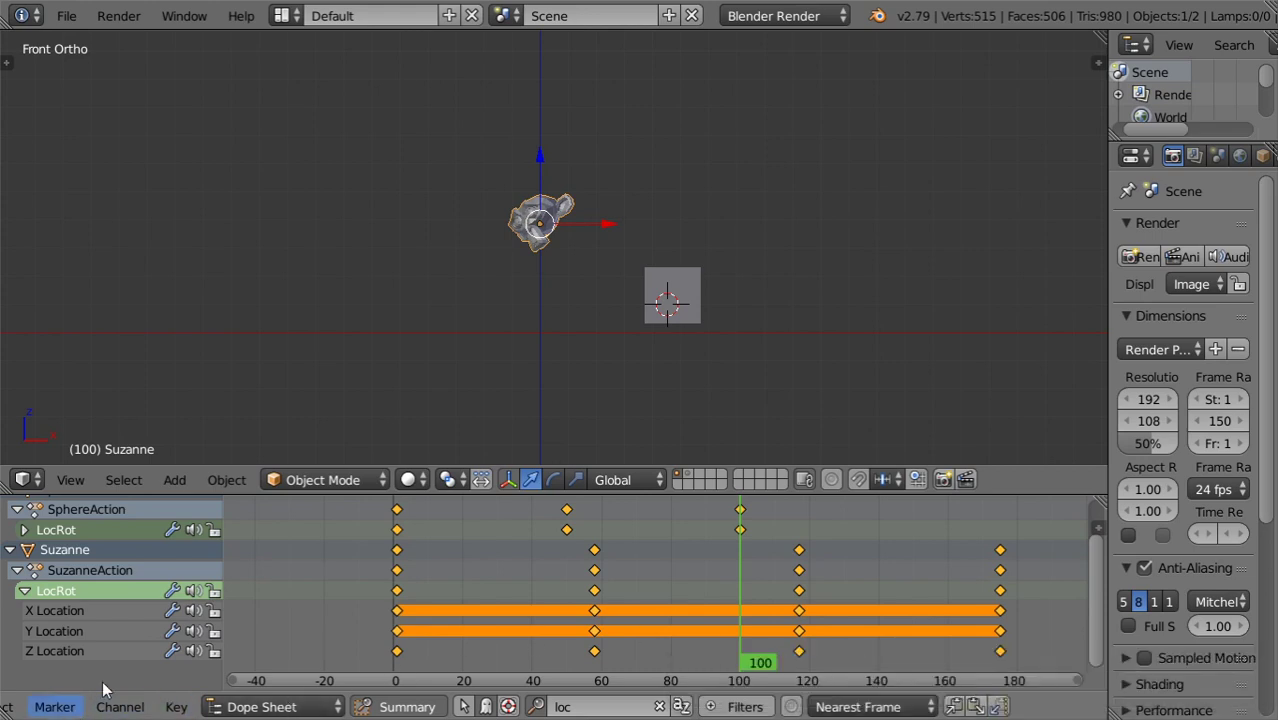
Enable Show Sliders from the Dope Sheet View menu so channel values appear inline.
{"action": "scroll", "scroll_direction": "down", "scroll_amount": 3}
{"action": "scroll", "scroll_direction": "up", "scroll_amount": 3}
{"action": "scroll", "scroll_direction": "down", "scroll_amount": 3}
{"action": "scroll", "scroll_direction": "down", "scroll_amount": 3}
{"action": "scroll", "scroll_direction": "down", "scroll_amount": 3}
{"action": "scroll", "scroll_direction": "up", "scroll_amount": 3}
{"action": "left_click", "coordinate": [74, 717]}
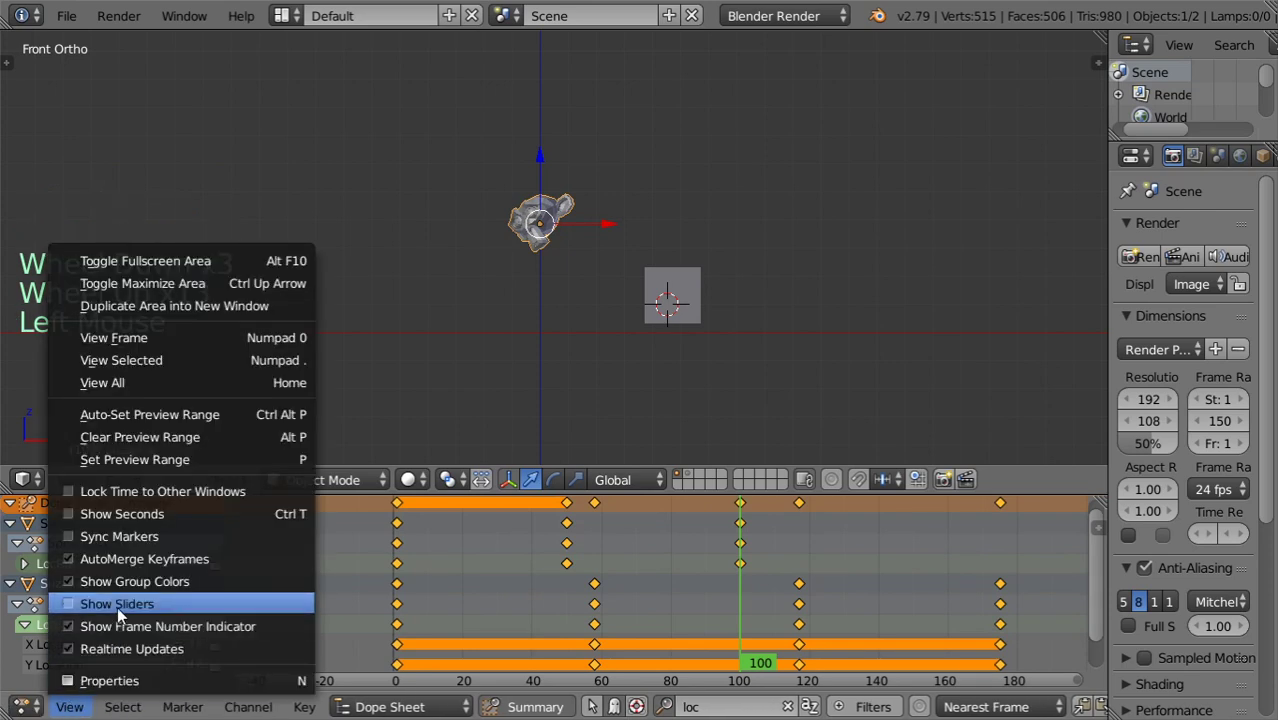
{"action": "scroll", "scroll_direction": "down", "scroll_amount": 3}
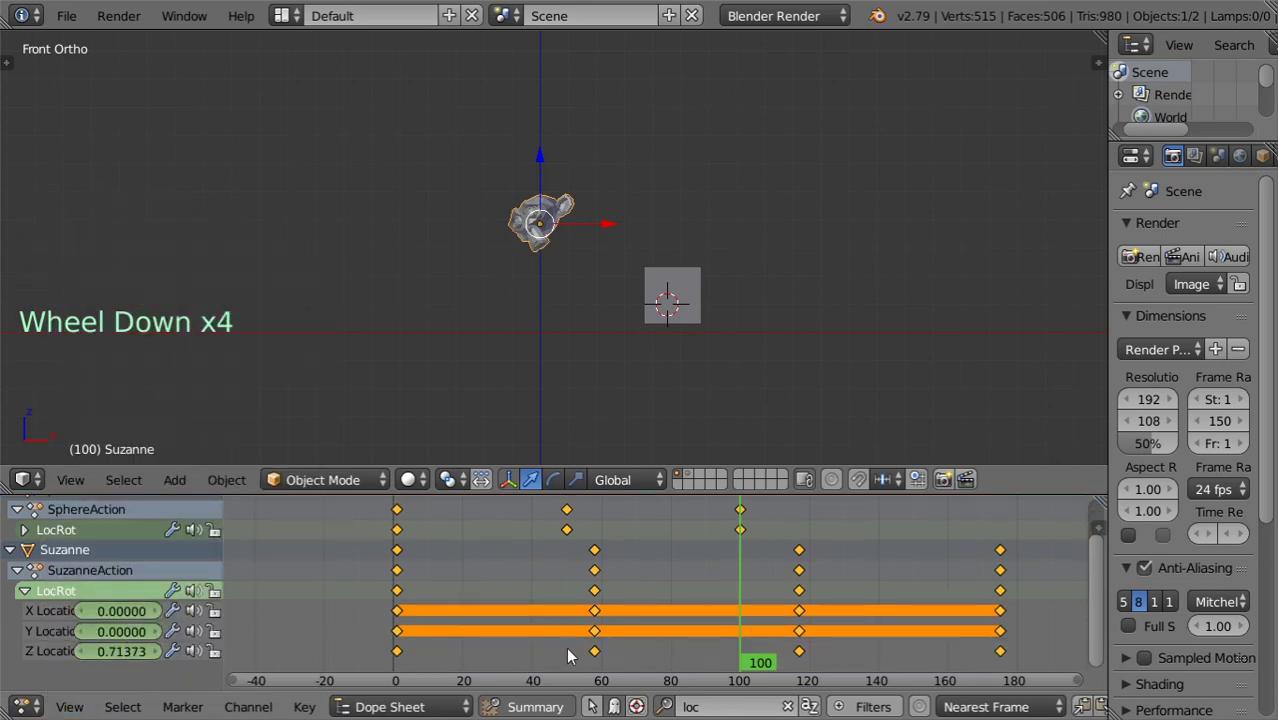
Step the current frame through Suzanne's keys at 58 and 118 to land on frame 175.
{"action": "left_click", "coordinate": [594, 658]}
{"action": "left_click", "coordinate": [604, 652]}
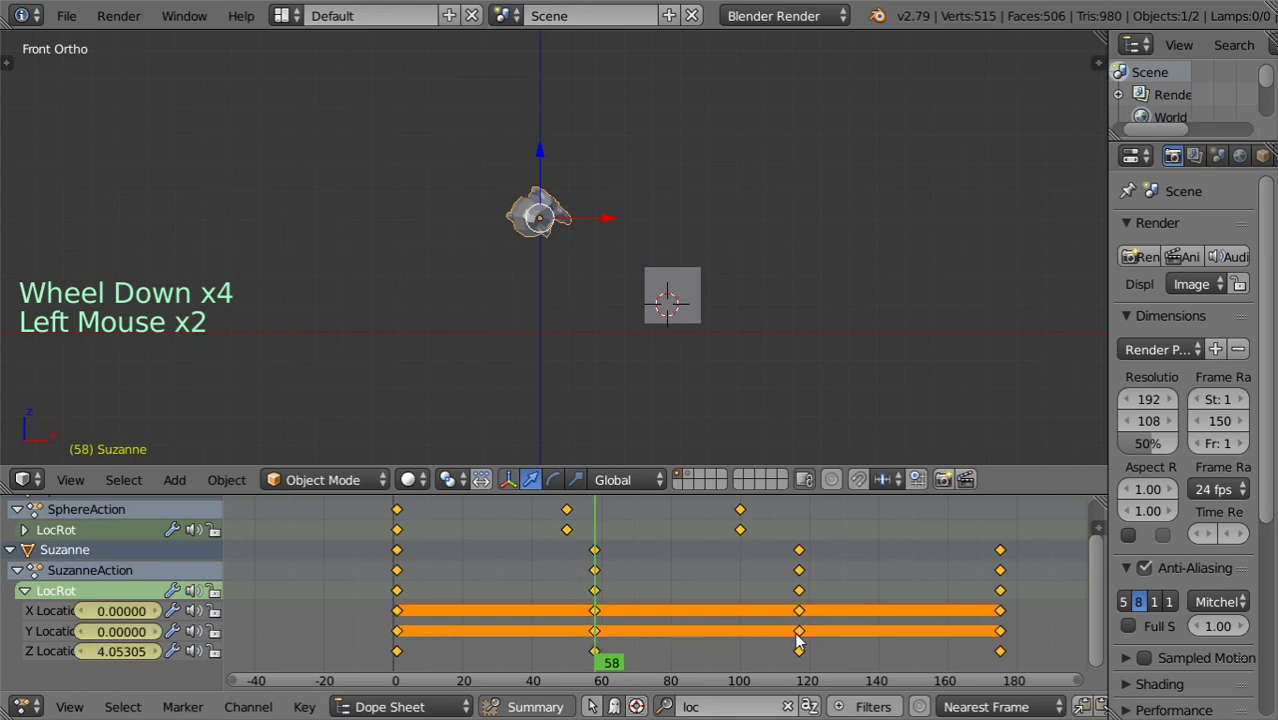
{"action": "left_click", "coordinate": [811, 644]}
{"action": "left_click", "coordinate": [811, 644]}
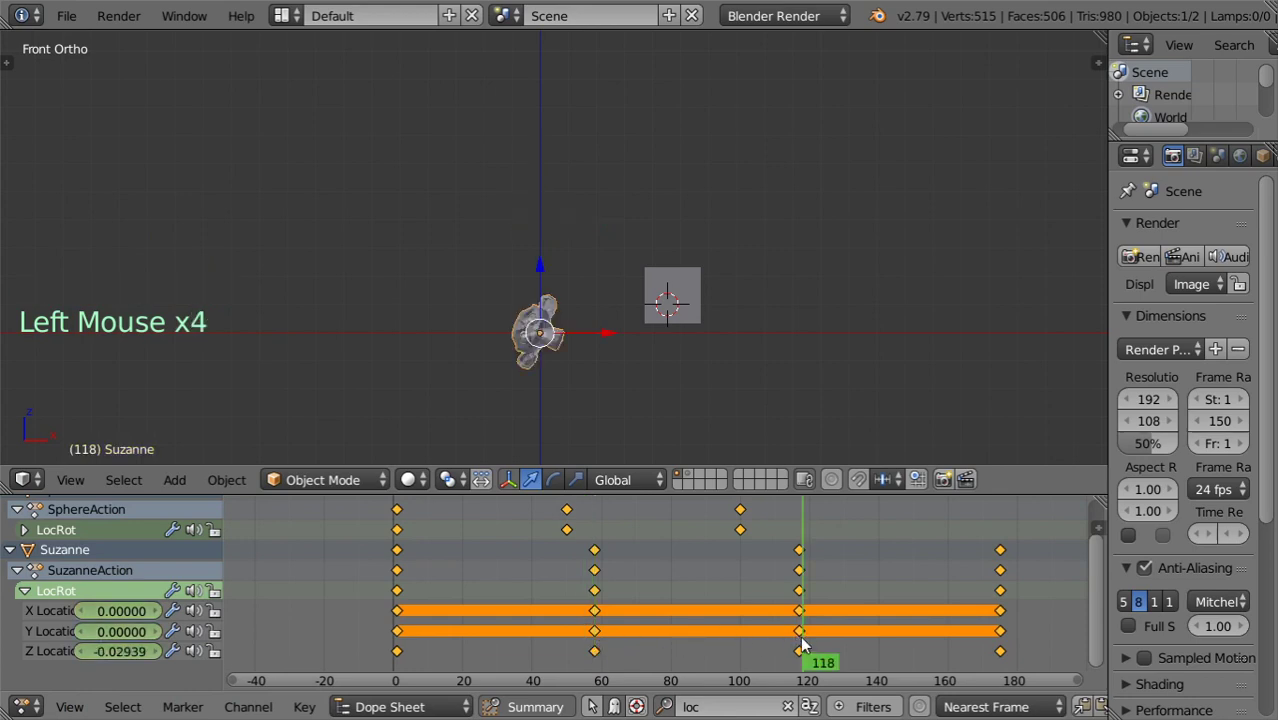
{"action": "key", "text": "Left"}
{"action": "key", "text": "Right"}
{"action": "key", "text": "Right"}
{"action": "key", "text": "Right"}
{"action": "key", "text": "Right"}
{"action": "key", "text": "Right"}
{"action": "key", "text": "Right"}
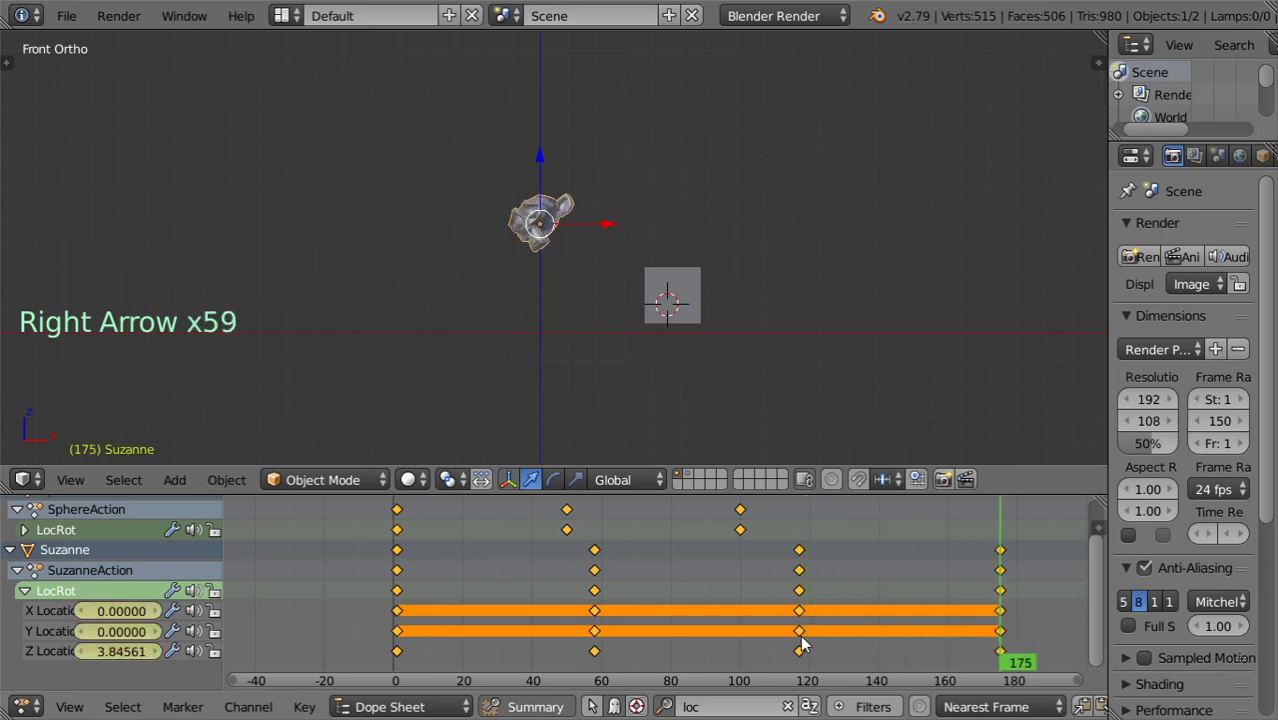
Raise Suzanne's Z Location slider to 6.0 at frame 175, then hide the sliders again.
{"action": "left_click", "coordinate": [132, 660]}
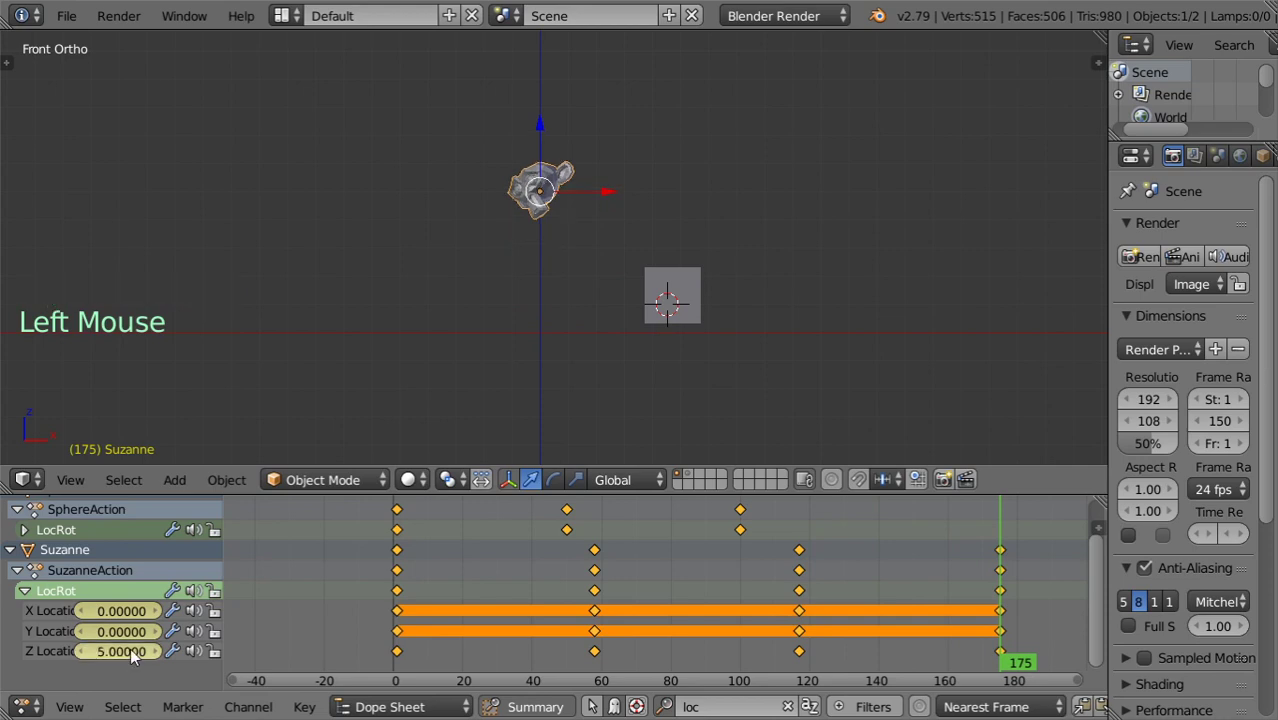
{"action": "left_click", "coordinate": [138, 655]}
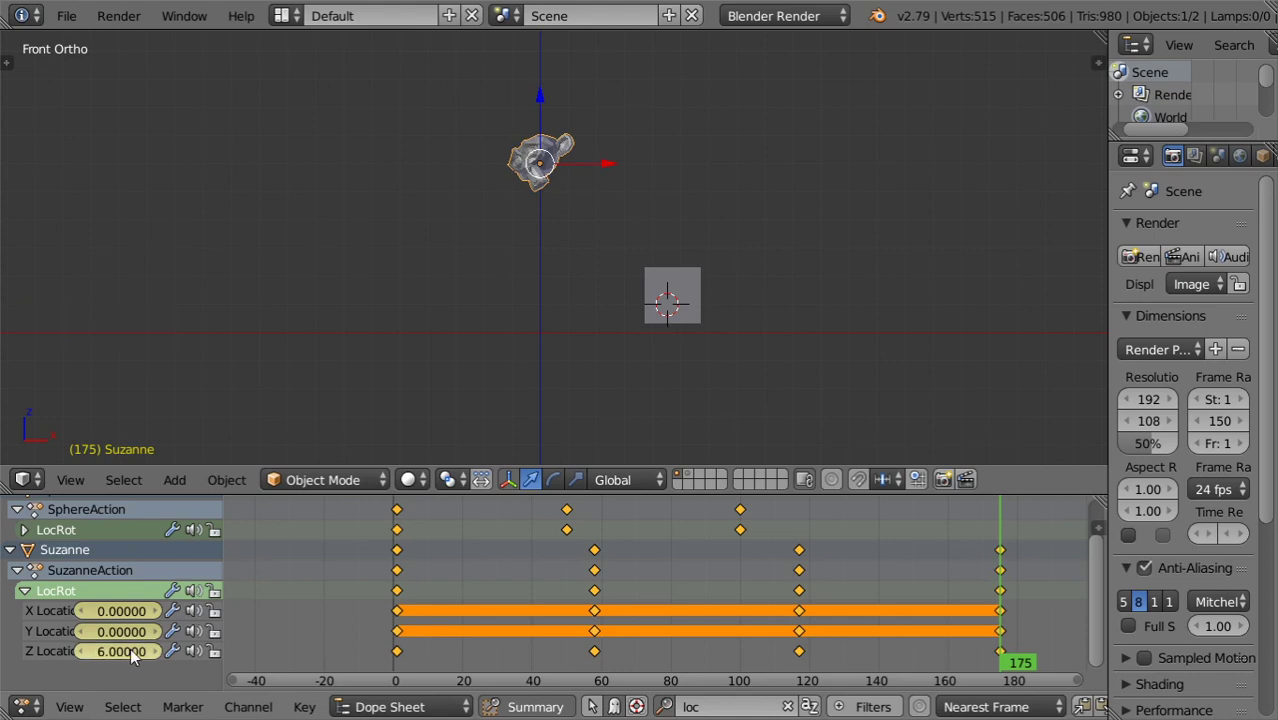
{"action": "left_click", "coordinate": [665, 295]}
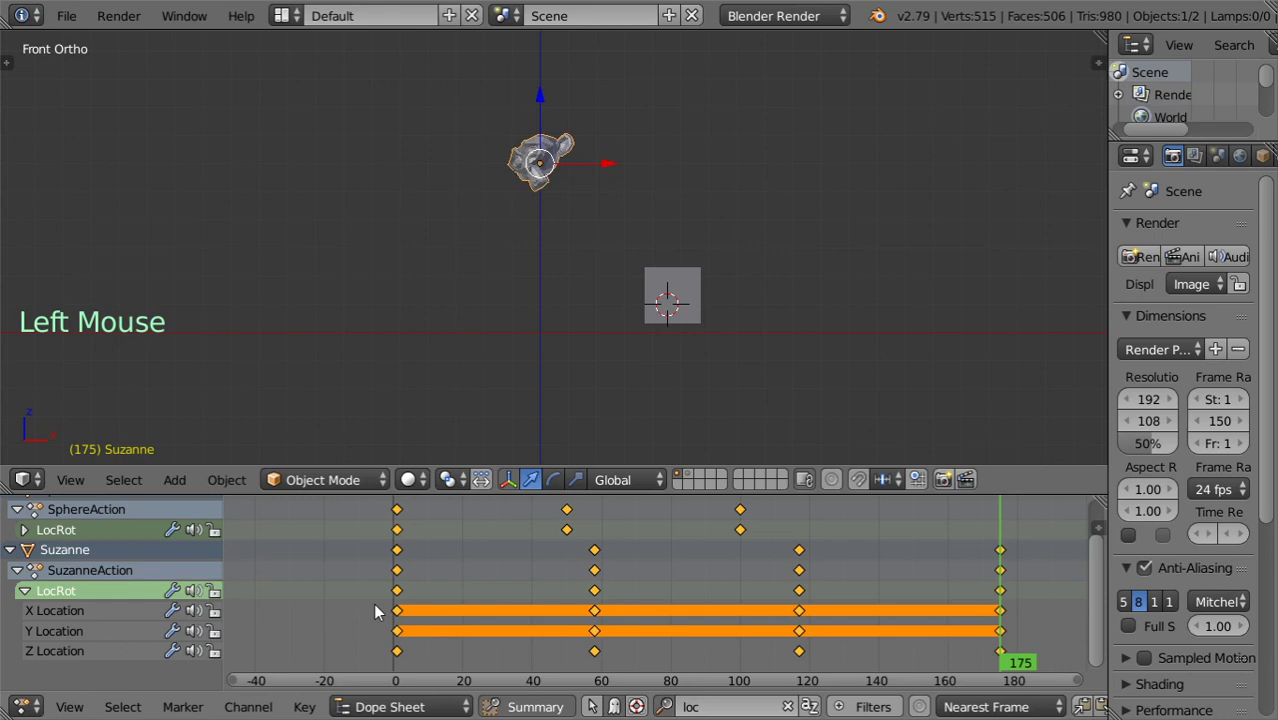
Move the X Location channel up and down within Suzanne's filtered channel list.
{"action": "scroll", "scroll_direction": "down", "scroll_amount": 3}
{"action": "left_click", "coordinate": [60, 620]}
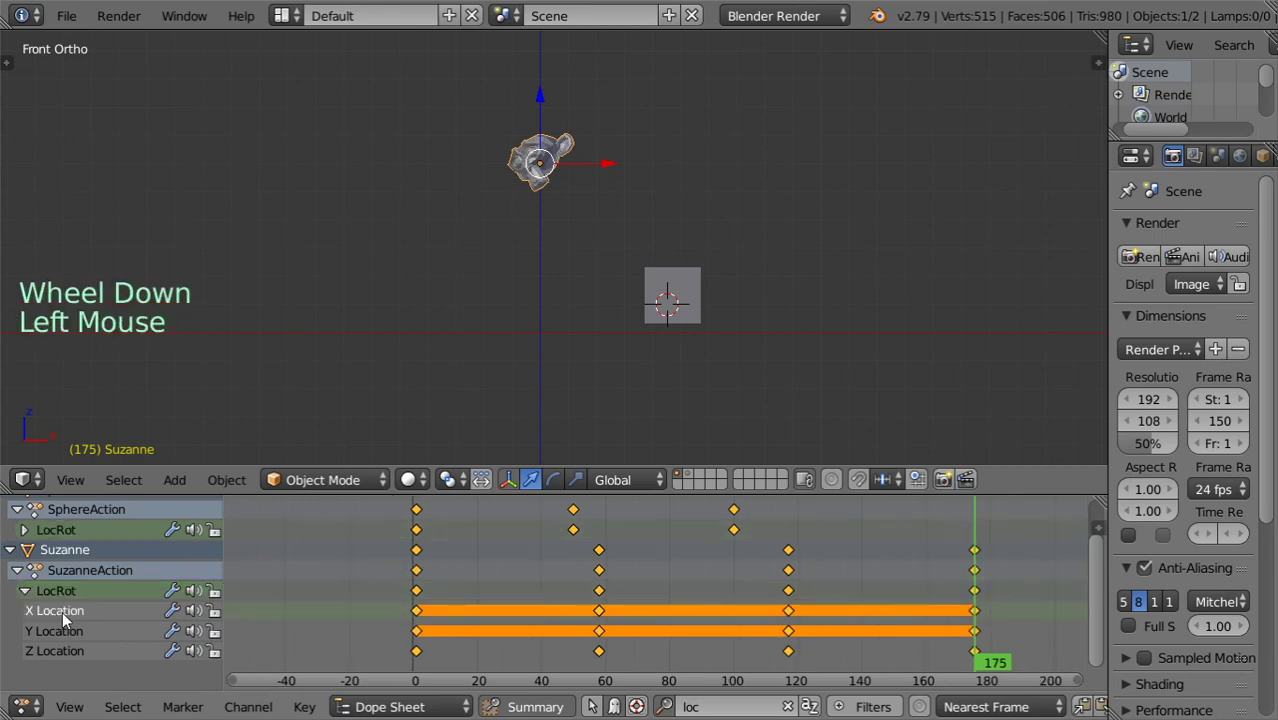
{"action": "key", "text": "Page_Down"}
{"action": "key", "text": "Page_Down"}
{"action": "key", "text": "Page_Up"}
{"action": "key", "text": "Page_Up"}
{"action": "key", "text": "Page_Up"}
{"action": "key", "text": "Page_Down"}
{"action": "key", "text": "Page_Down"}
{"action": "key", "text": "Page_Up"}
{"action": "key", "text": "Page_Up"}
{"action": "key", "text": "Page_Up"}
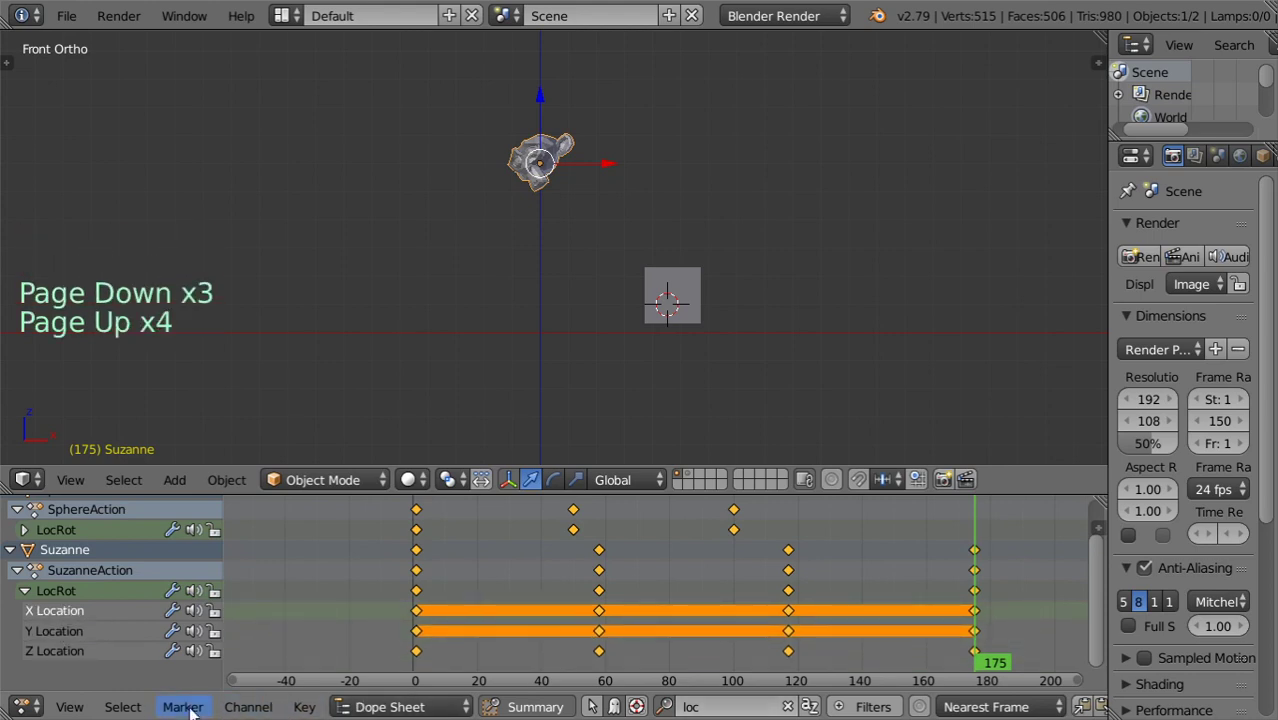
Clear the channel name filter and send X Location to the bottom of Suzanne's channels.
{"action": "left_click", "coordinate": [796, 713]}
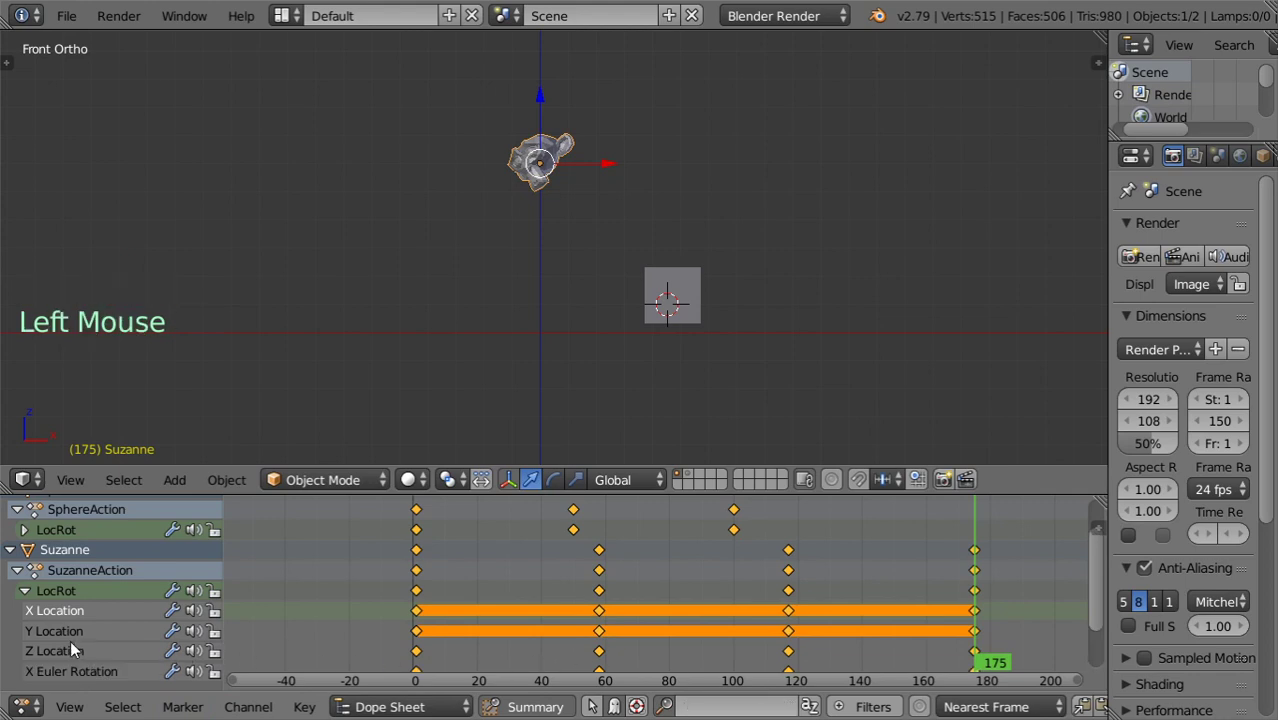
{"action": "key", "text": "Page_Up"}
{"action": "key", "text": "Page_Down"}
{"action": "key", "text": "Page_Down"}
{"action": "key", "text": "Page_Down"}
{"action": "key", "text": "Page_Down"}
{"action": "key", "text": "Page_Down"}
{"action": "key", "text": "Page_Down"}
From frame 58, try selecting keyframes after and before the current frame with Ctrl+] and Ctrl+[.
{"action": "left_click", "coordinate": [608, 595]}
{"action": "key", "text": "a"}
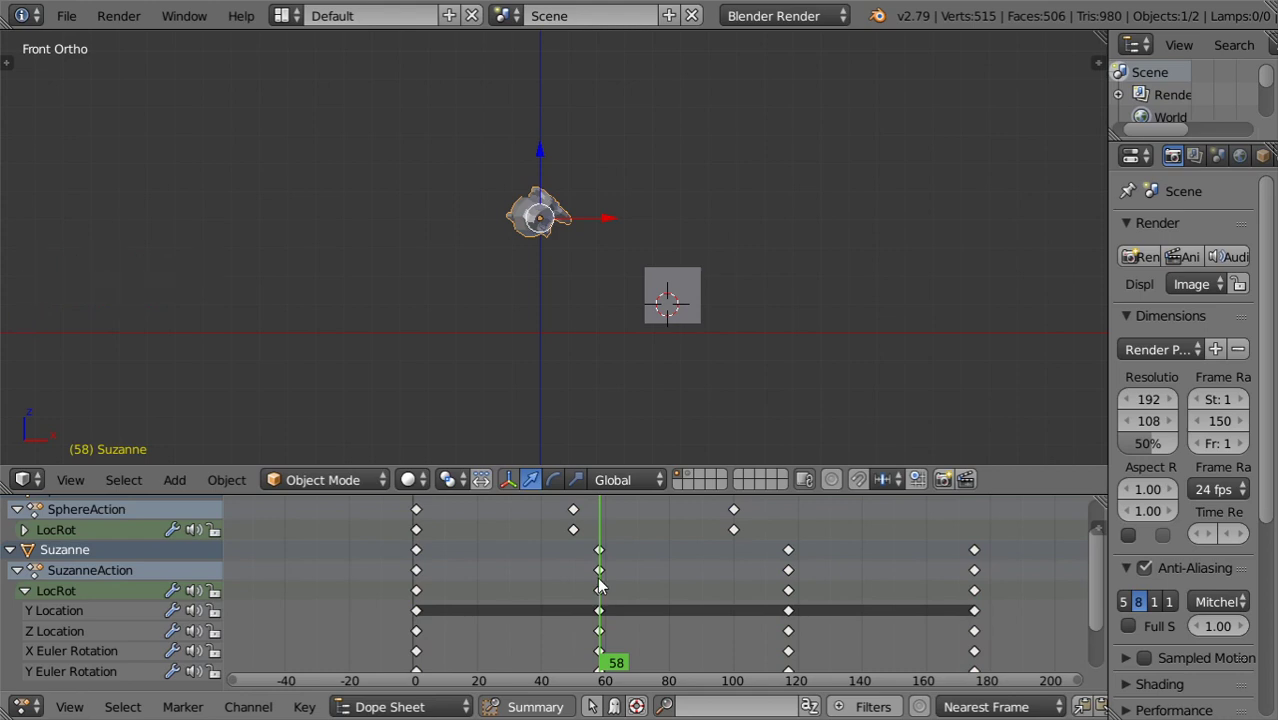
{"action": "key", "text": "]"}
{"action": "key", "text": "]"}
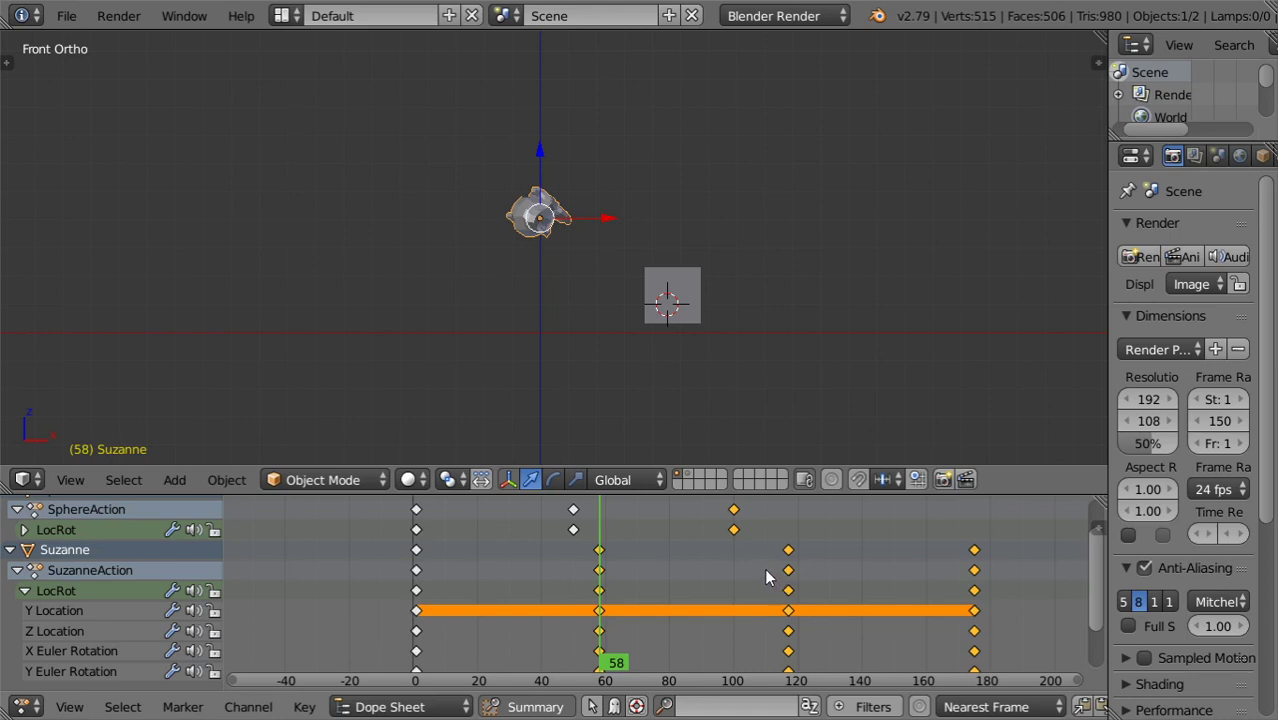
{"action": "key", "text": "]"}
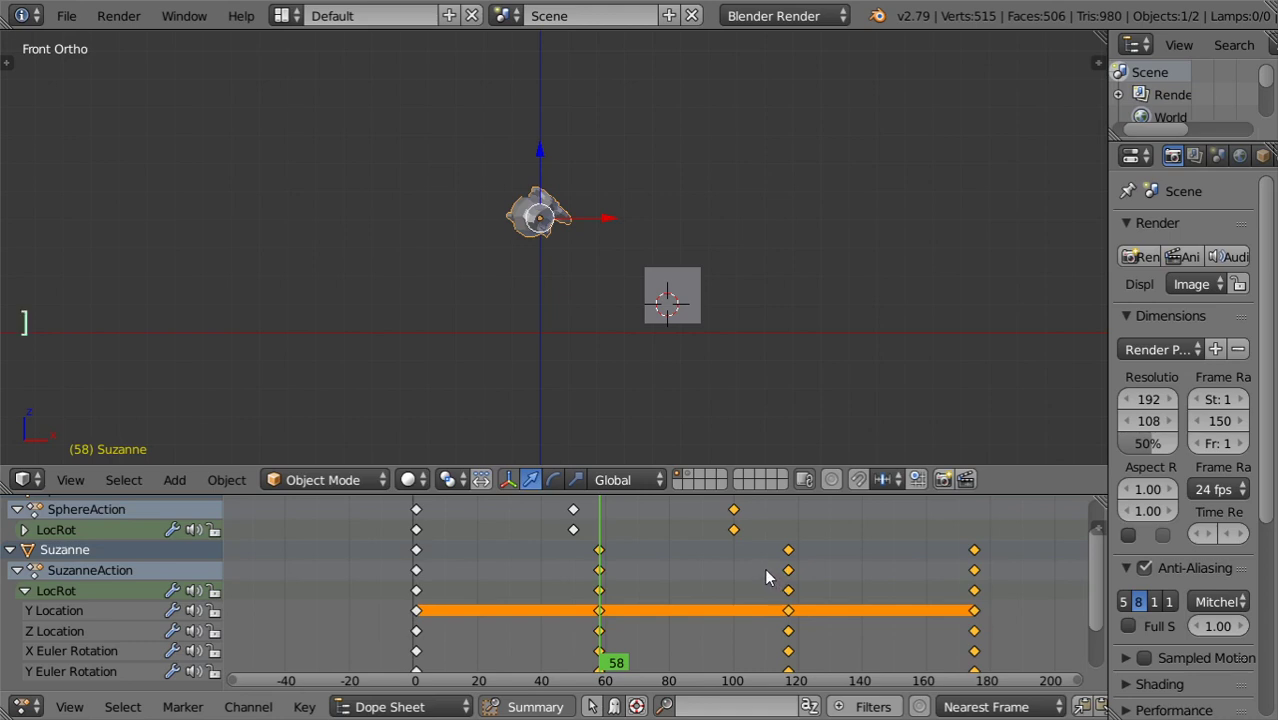
{"action": "key", "text": "]"}
{"action": "key", "text": "["}
{"action": "key", "text": "["}
{"action": "key", "text": "["}
{"action": "key", "text": "["}
{"action": "key", "text": "["}
{"action": "key", "text": "["}
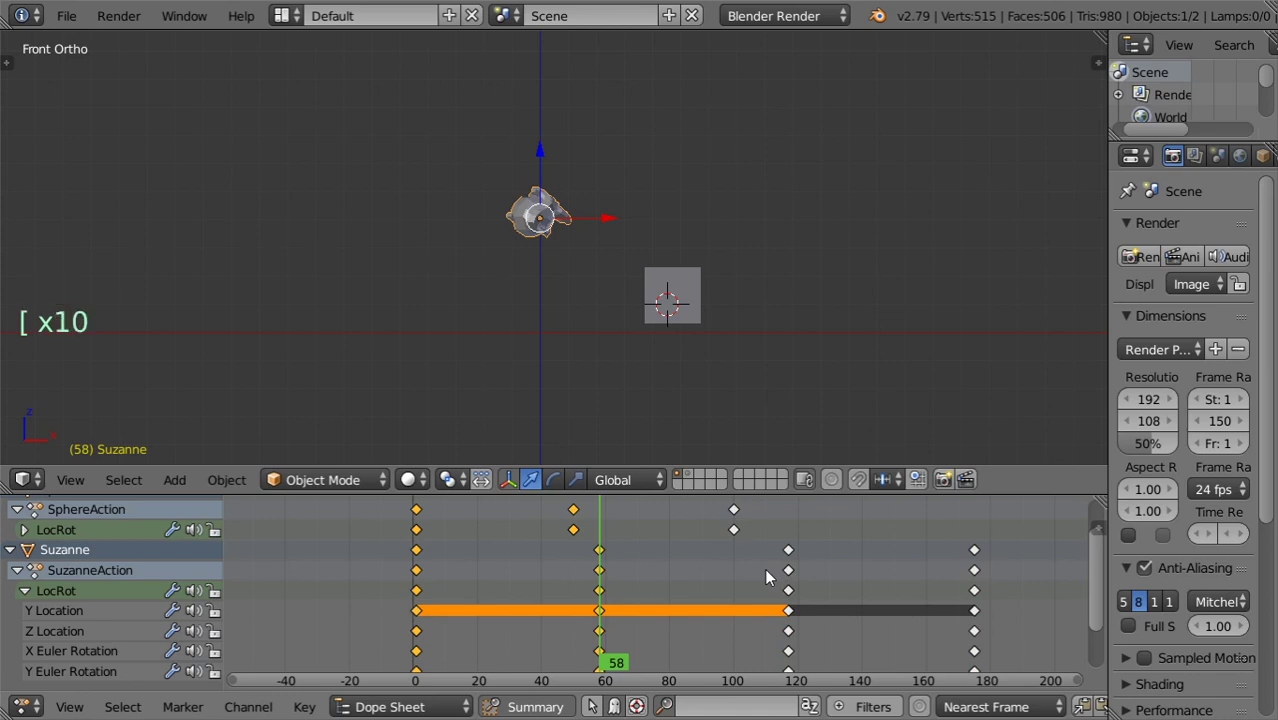
Deselect everything, then select all keyframes in Suzanne's channels.
{"action": "key", "text": "]"}
{"action": "key", "text": "["}
{"action": "key", "text": "b"}
{"action": "key", "text": "b"}
{"action": "key", "text": "a"}
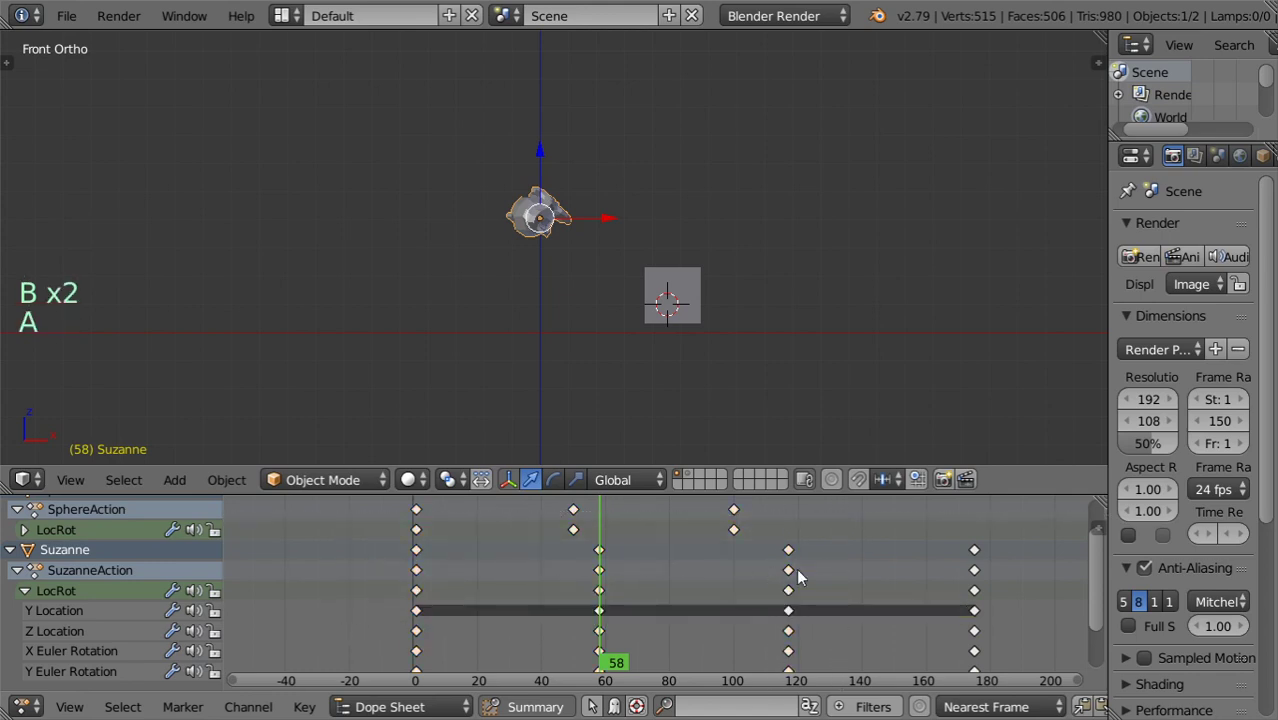
{"action": "key", "text": "b"}
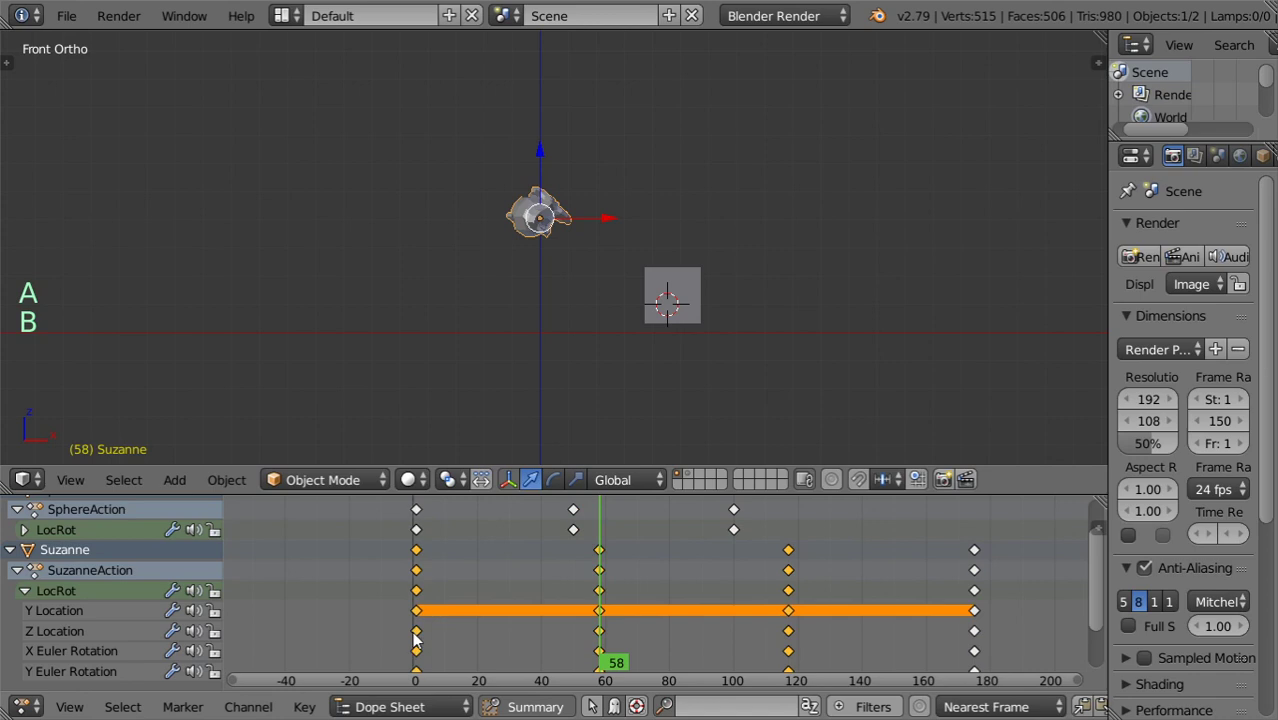
{"action": "key", "text": "s"}
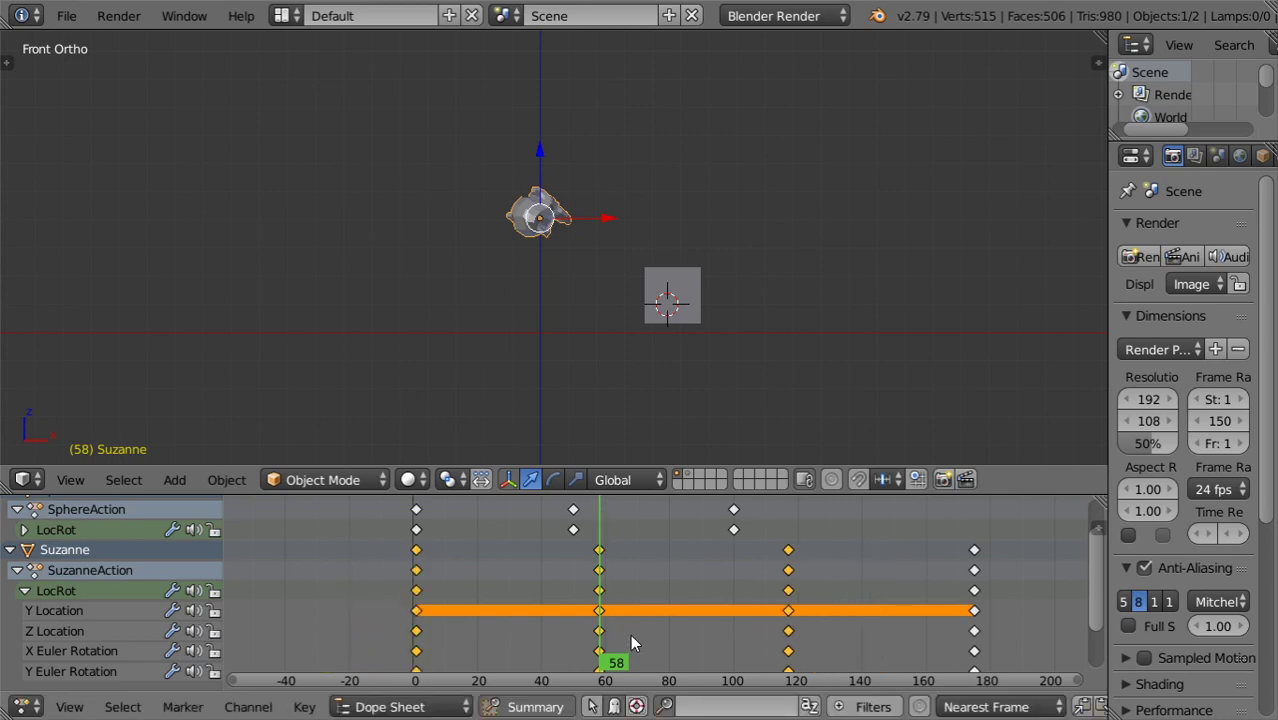
Select Suzanne's frame-0 keys and Shift+D duplicate them to roughly frame 30.
{"action": "left_click", "coordinate": [616, 640]}
{"action": "right_click", "coordinate": [606, 624]}
{"action": "key", "text": "a"}
{"action": "right_click", "coordinate": [606, 624]}
{"action": "right_click", "coordinate": [404, 588]}
{"action": "right_click", "coordinate": [419, 594]}
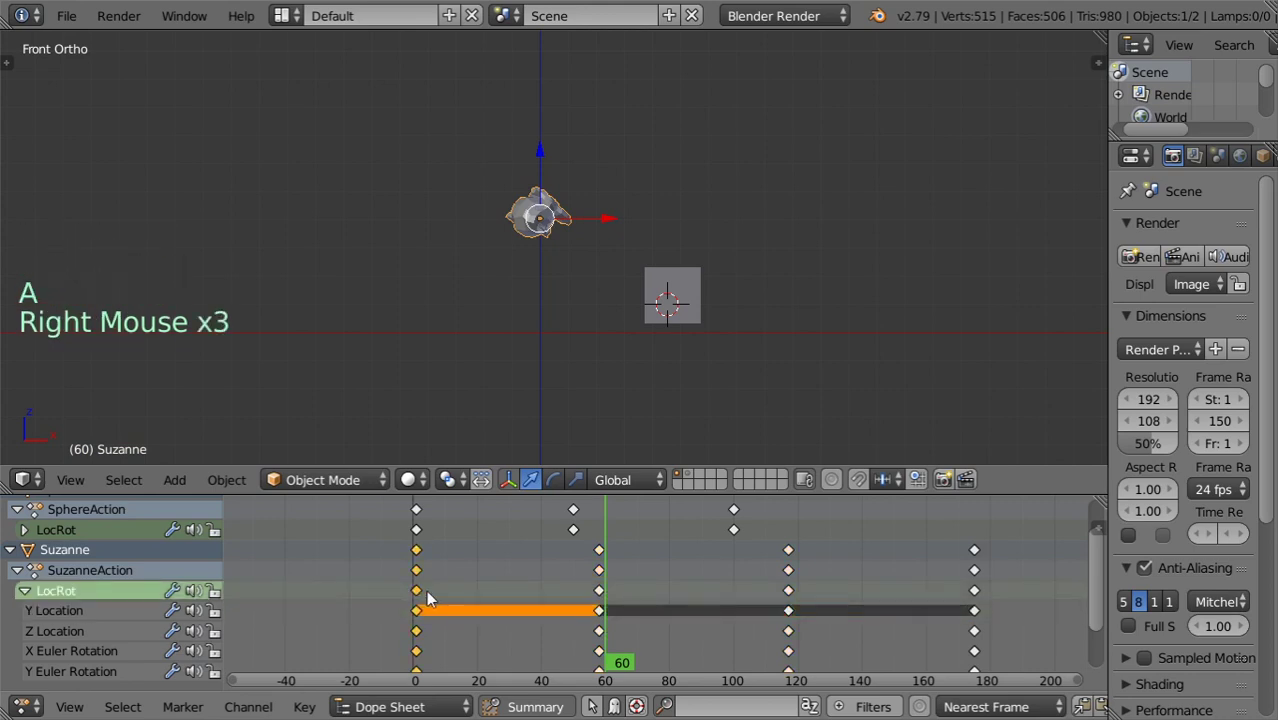
{"action": "key", "text": "shift+d"}
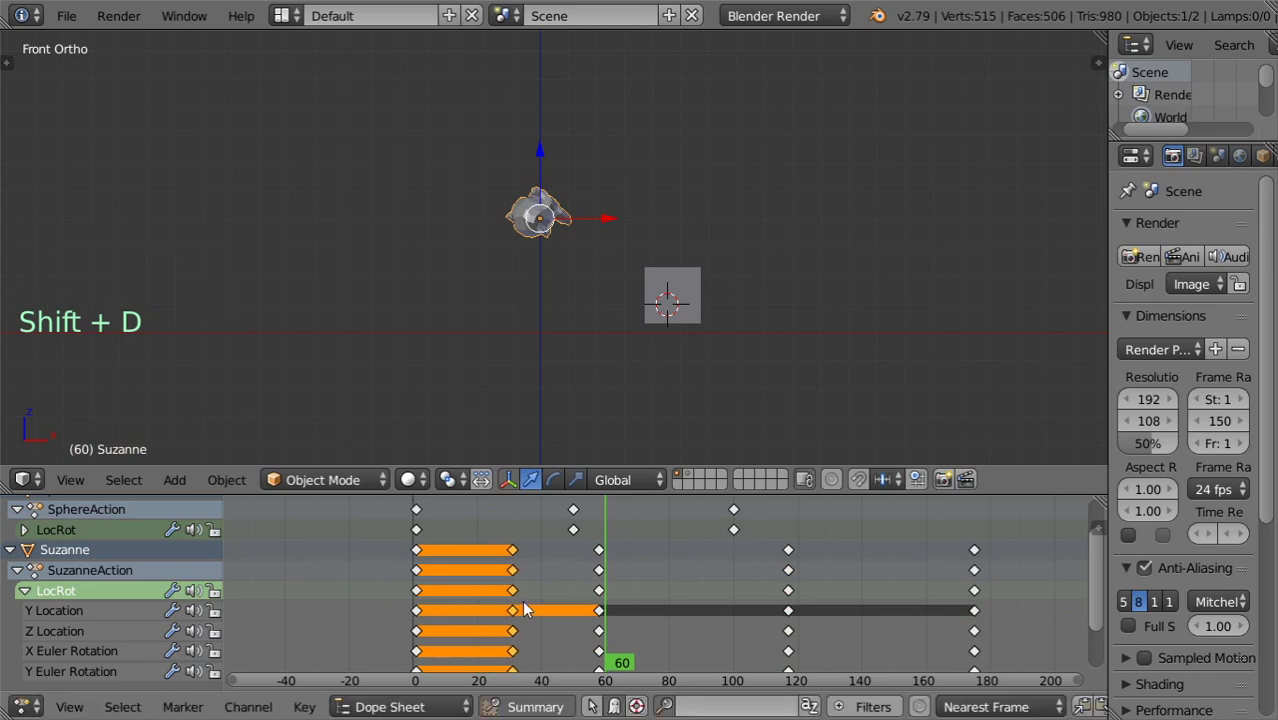
{"action": "key", "text": "s"}
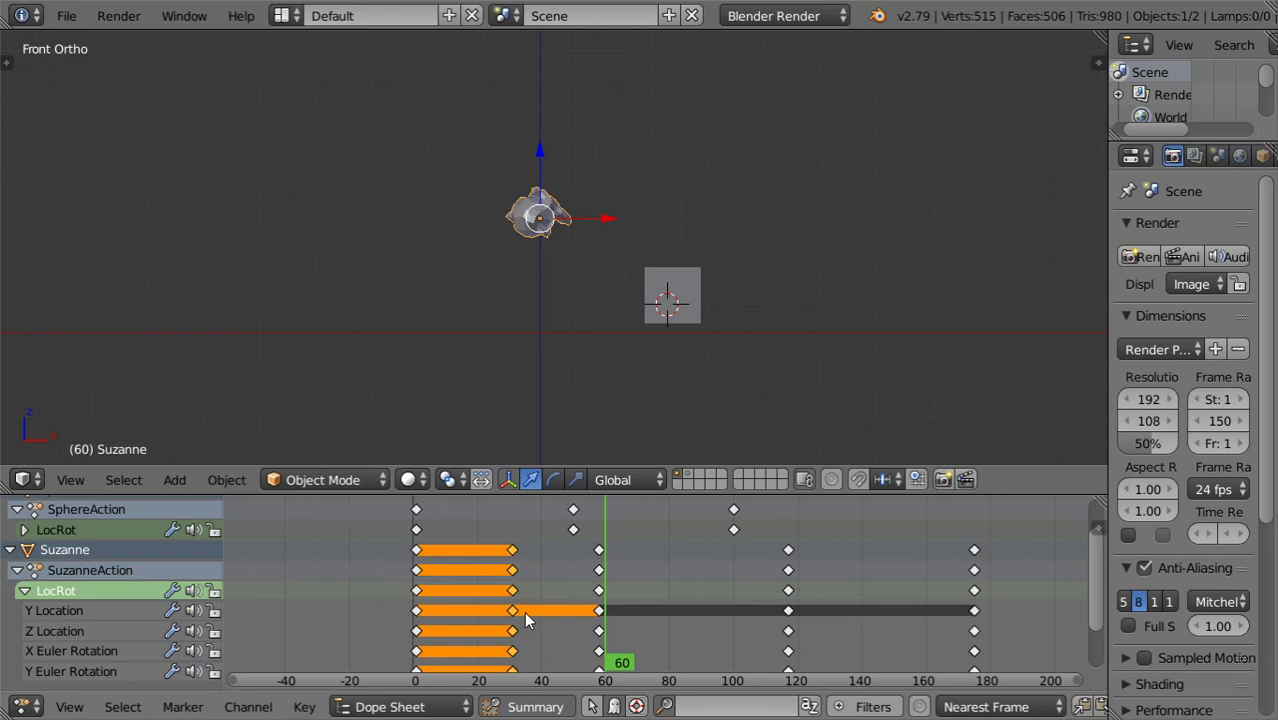
Delete the selected frame-30 duplicates with X > Delete Keyframes, keeping keys at 0, 58, 118, 175.
{"action": "key", "text": "x"}
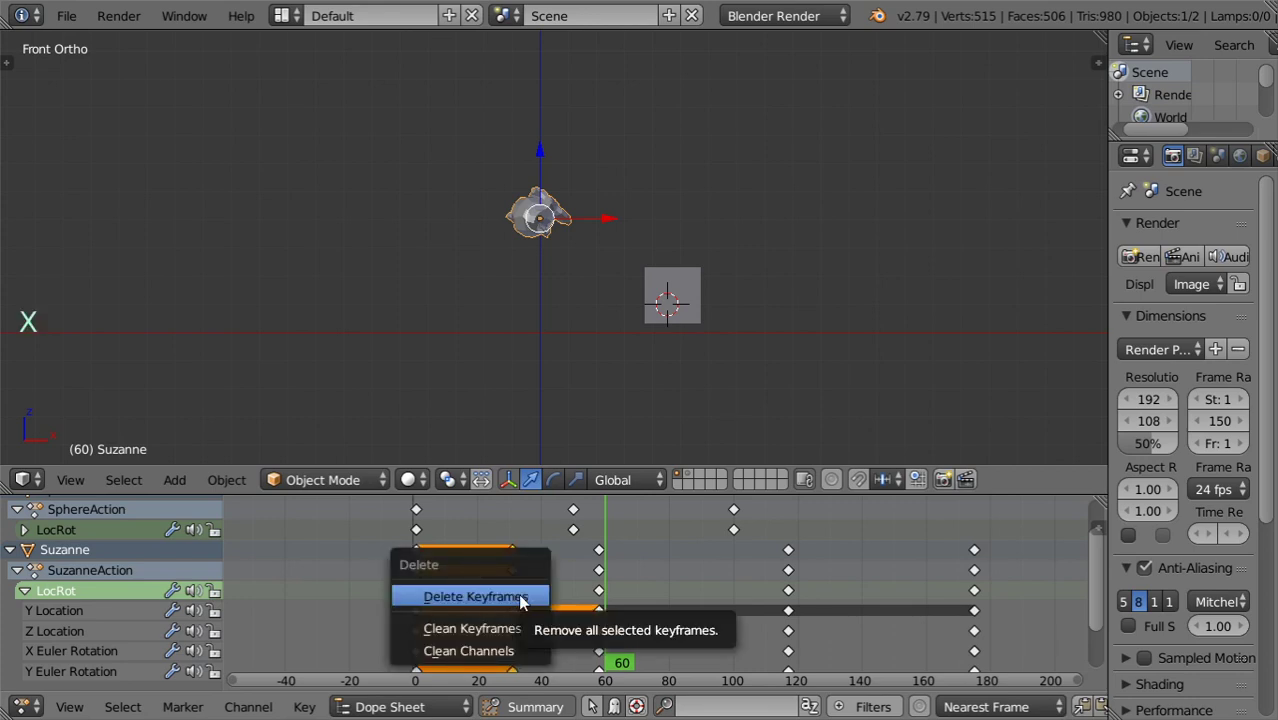
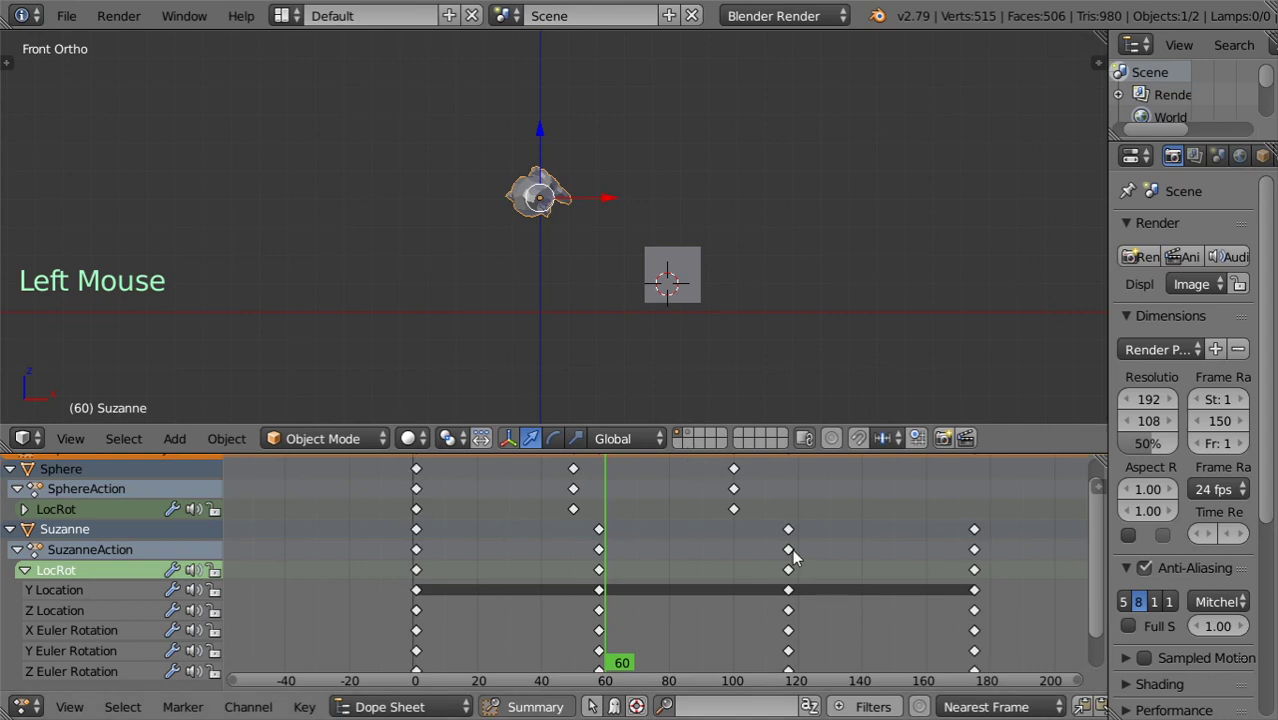
{"action": "scroll", "scroll_direction": "down", "scroll_amount": 3}
{"action": "left_click", "coordinate": [1101, 590]}
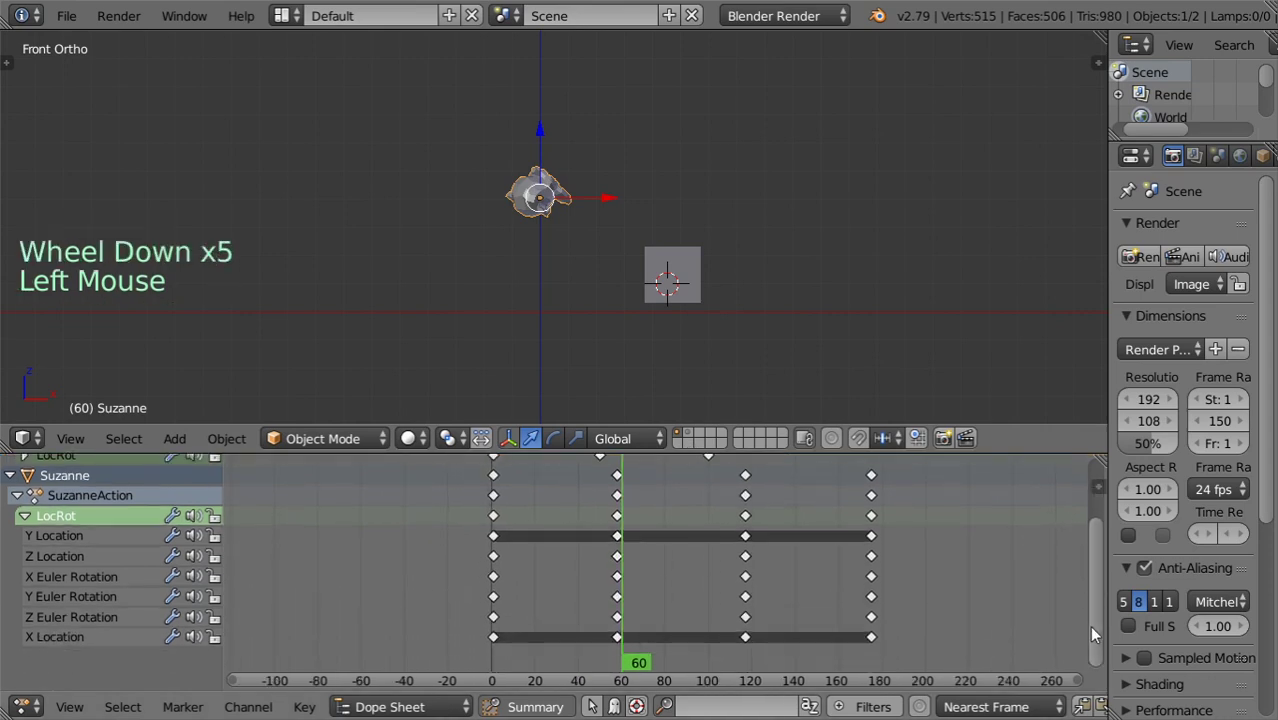